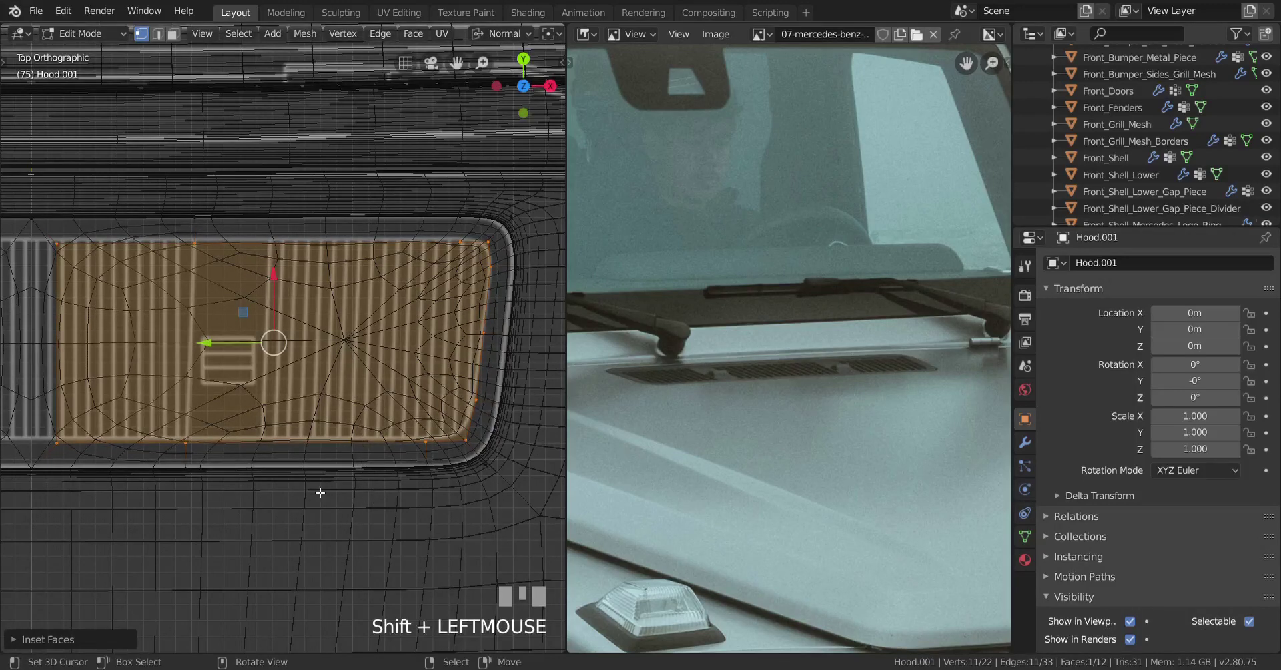
- Knife-cut a new edge near the vent panel's top-left corner in top view
key("z")
scroll("down", 3)
left_click_drag(376, 495, 289, 373)
key("KP_7")
scroll("up", 3)
scroll("up", 3)
key("k")
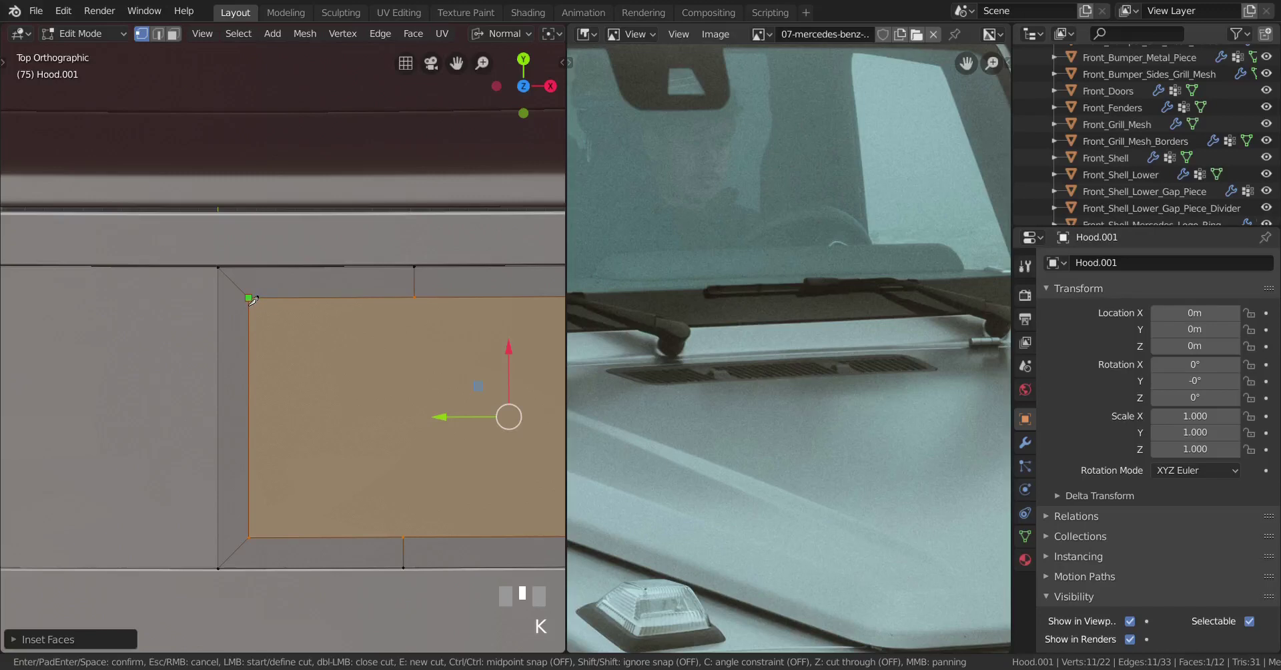
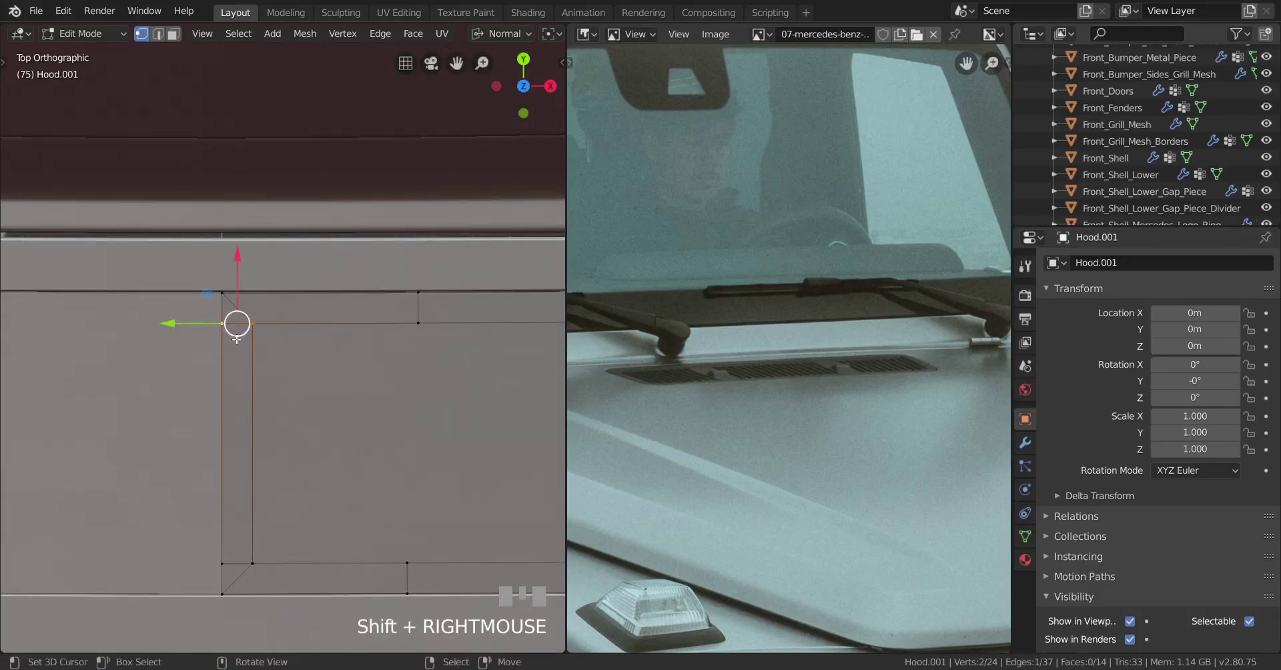
- Merge the extra corner vertices with Merge At Last so the panel loses one face
key("alt+m")
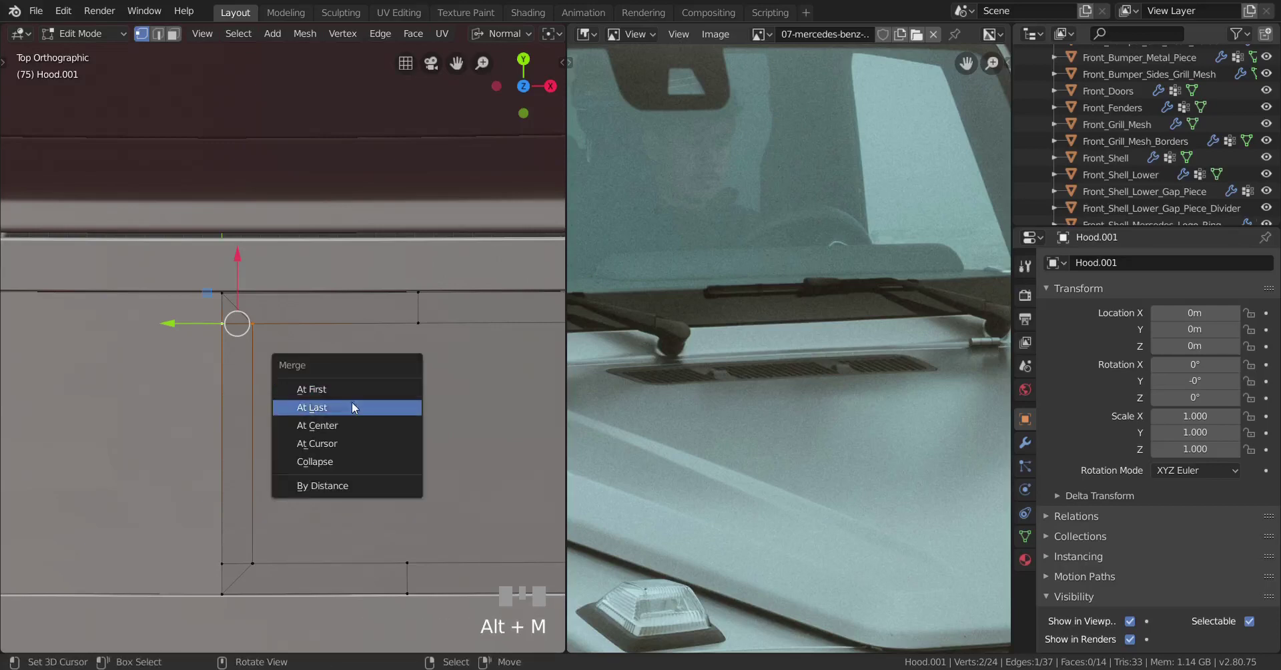
right_click(272, 553)
right_click(222, 563)
key("shift+r")
scroll("down", 3)
left_click_drag(332, 500, 309, 490)
scroll("up", 3)
- Select the bottom edge loop of the rounded-rectangle grille outline
key("z")
right_click(308, 490)
left_click_drag(307, 489, 456, 471)
right_click(455, 472)
right_click(111, 474)
key(",")
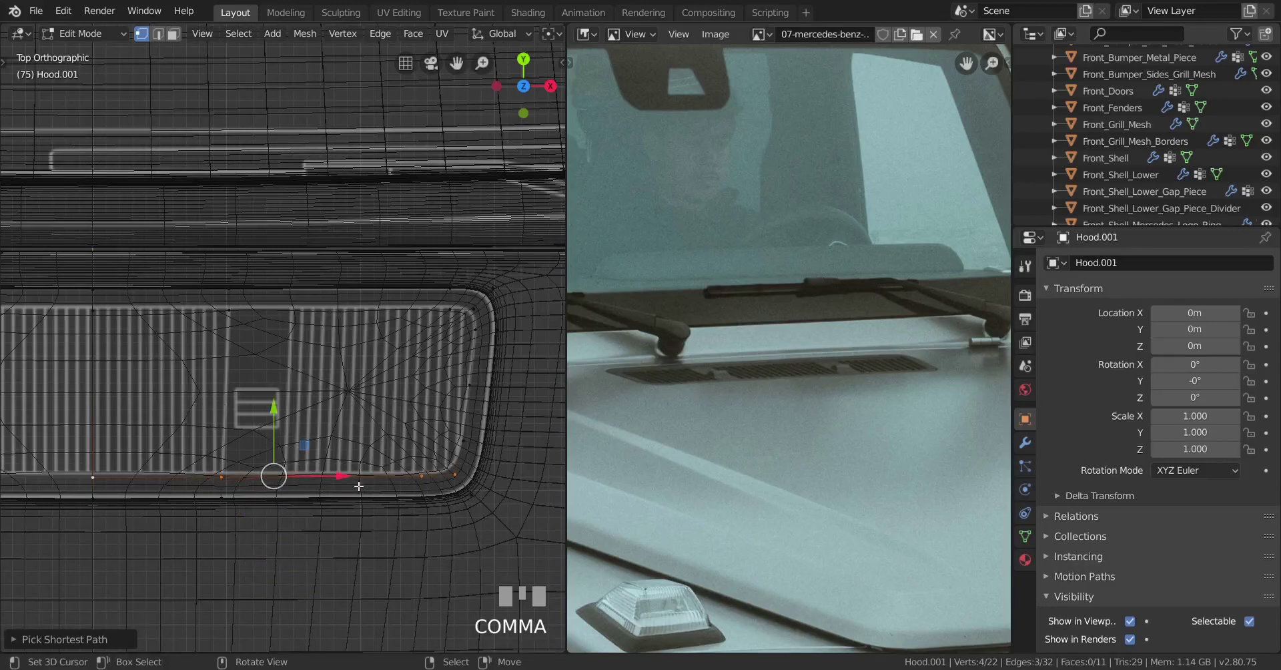
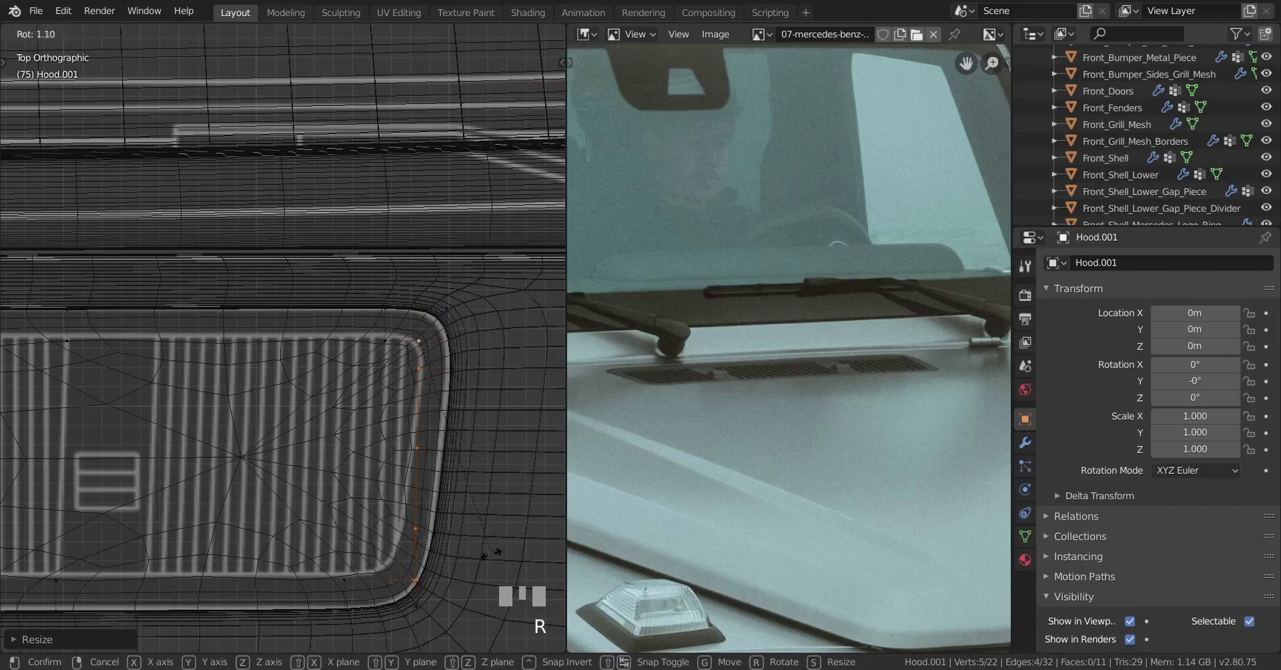
- Rotate the panel's right-edge vertices a few degrees to follow the rounded vent
key("r")
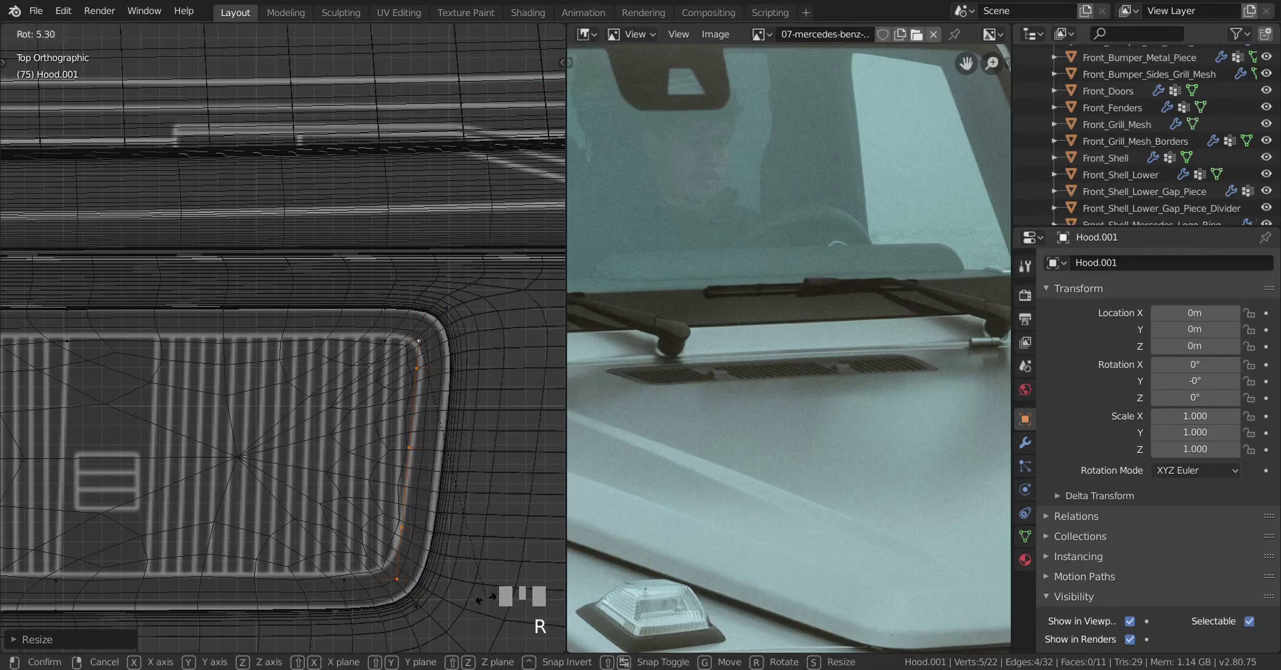
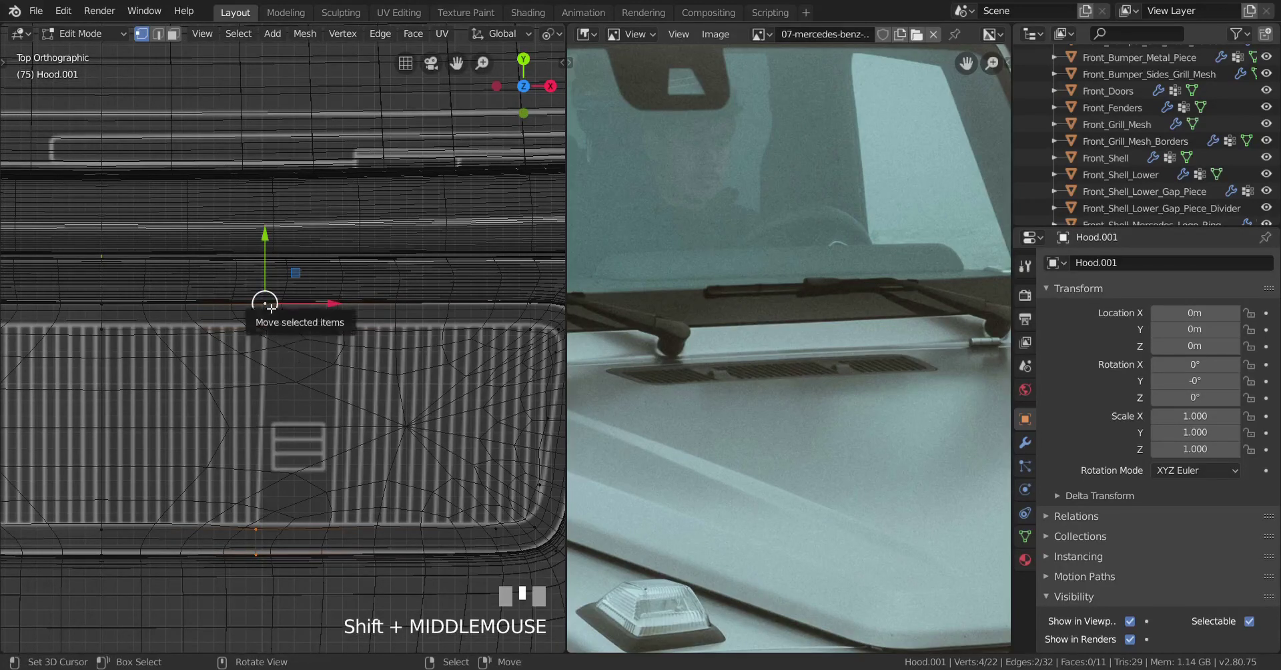
- Flatten the top edge to 0 on X, recheck via undo/redo, and begin cutting around the rounded right end
key("s")
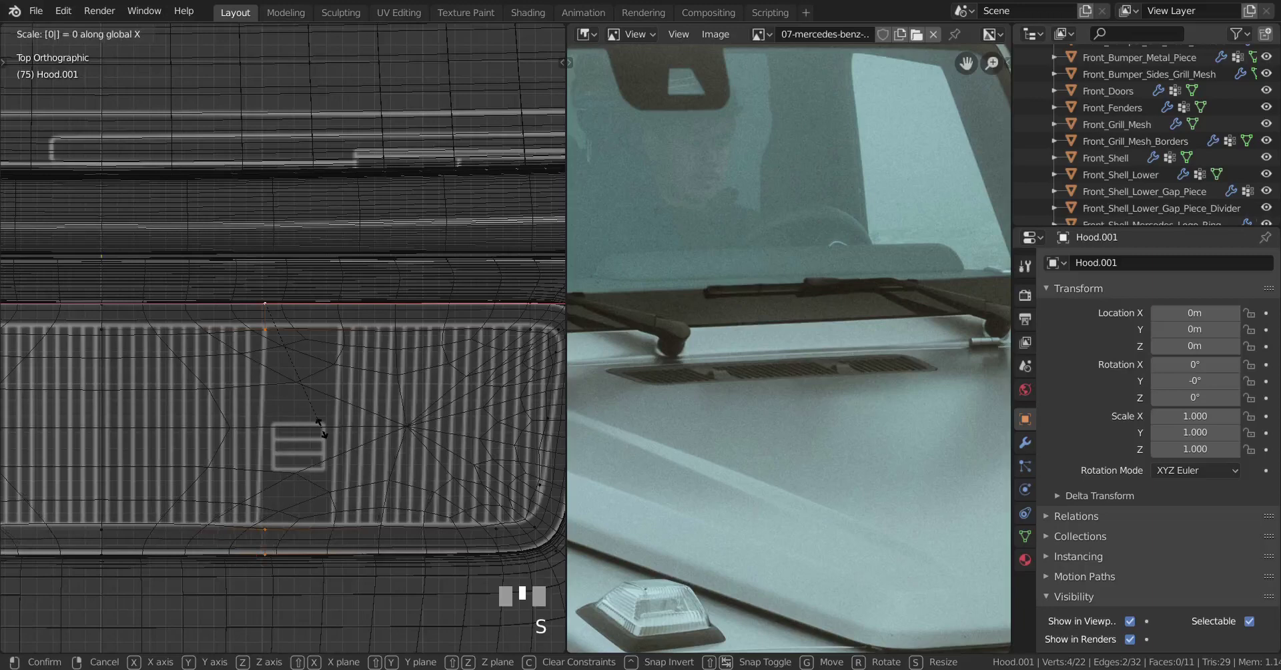
key("Return")
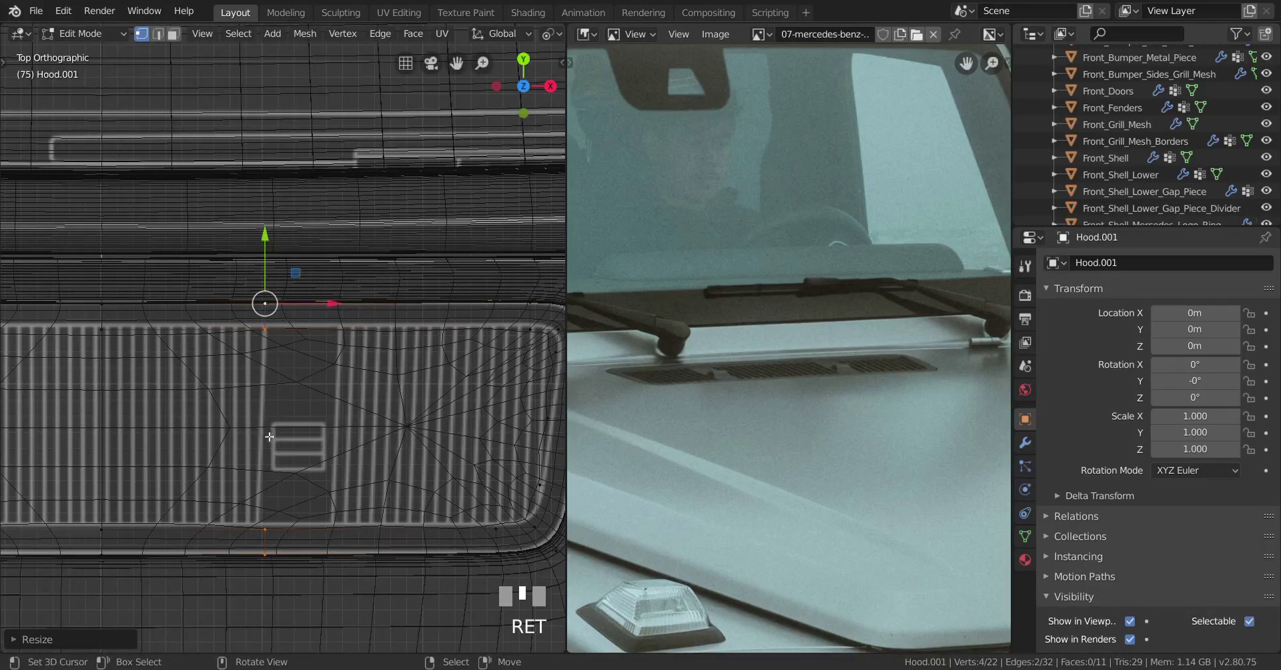
key("z")
scroll("down", 3)
key("ctrl+z")
key("ctrl+shift+z")
key("ctrl+shift+z")
key("ctrl+shift+z")
key("b")
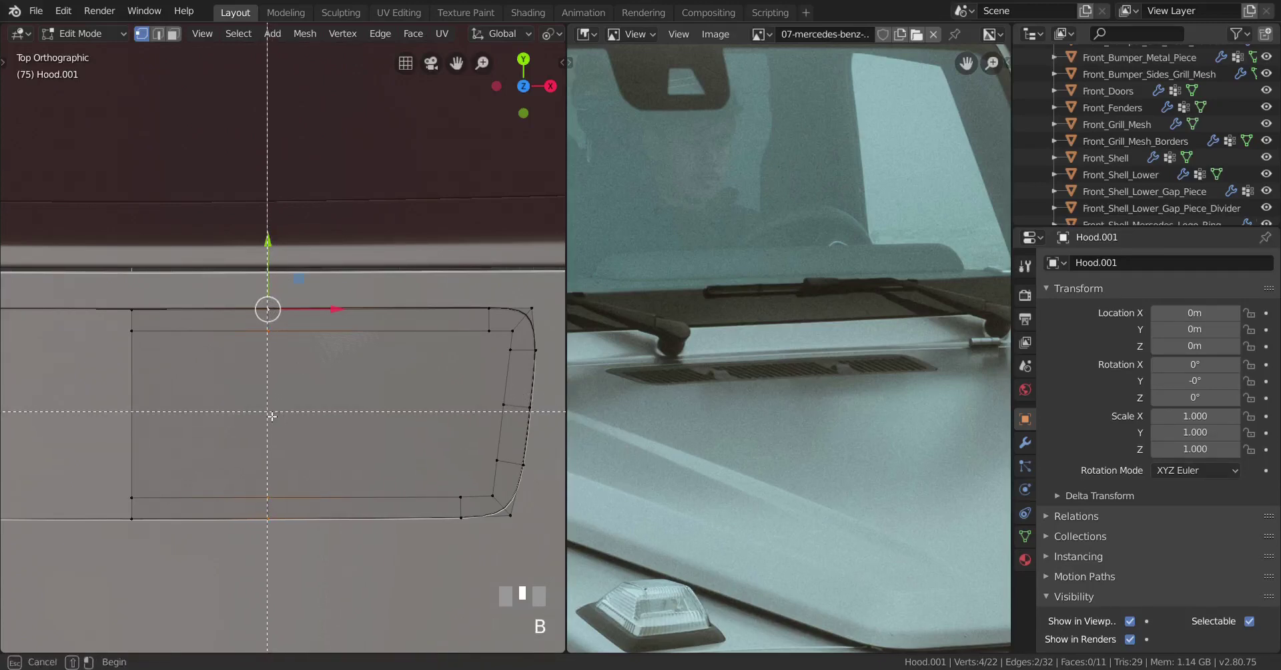
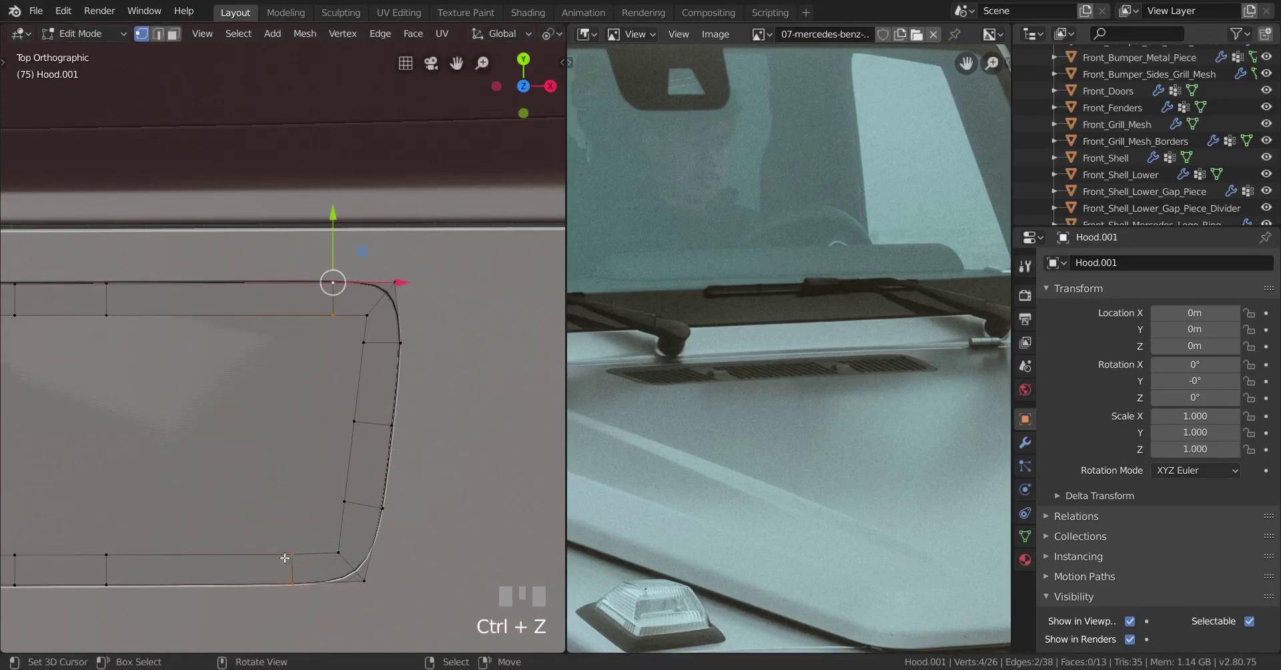
- Pick individual vertices at the rounded right corner and nudge them onto the curved outline
right_click(302, 595)
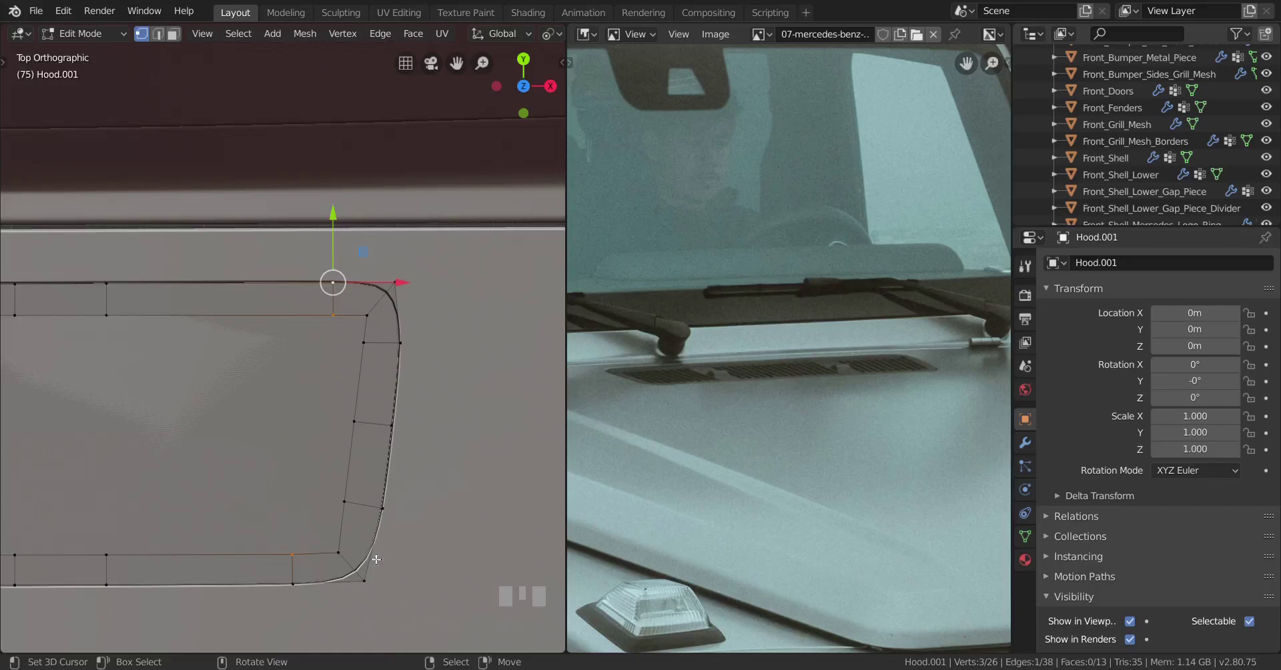
right_click(293, 600)
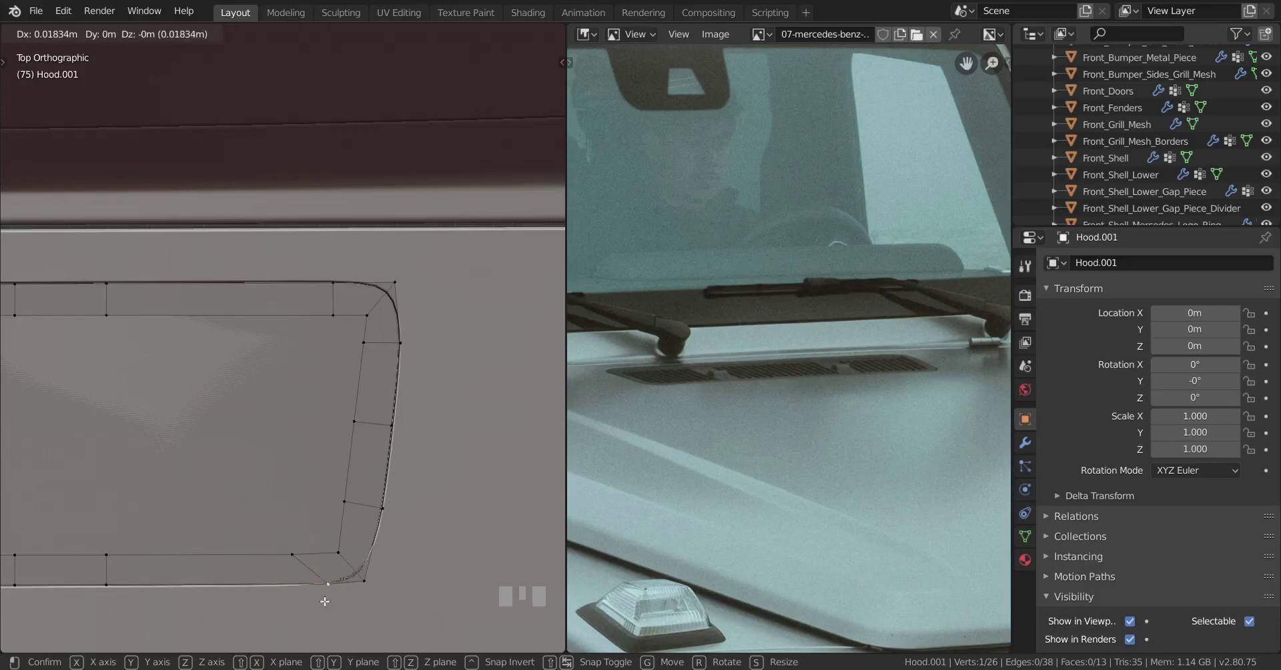
key("ctrl+z")
right_click(300, 549)
right_click(340, 297)
key("s")
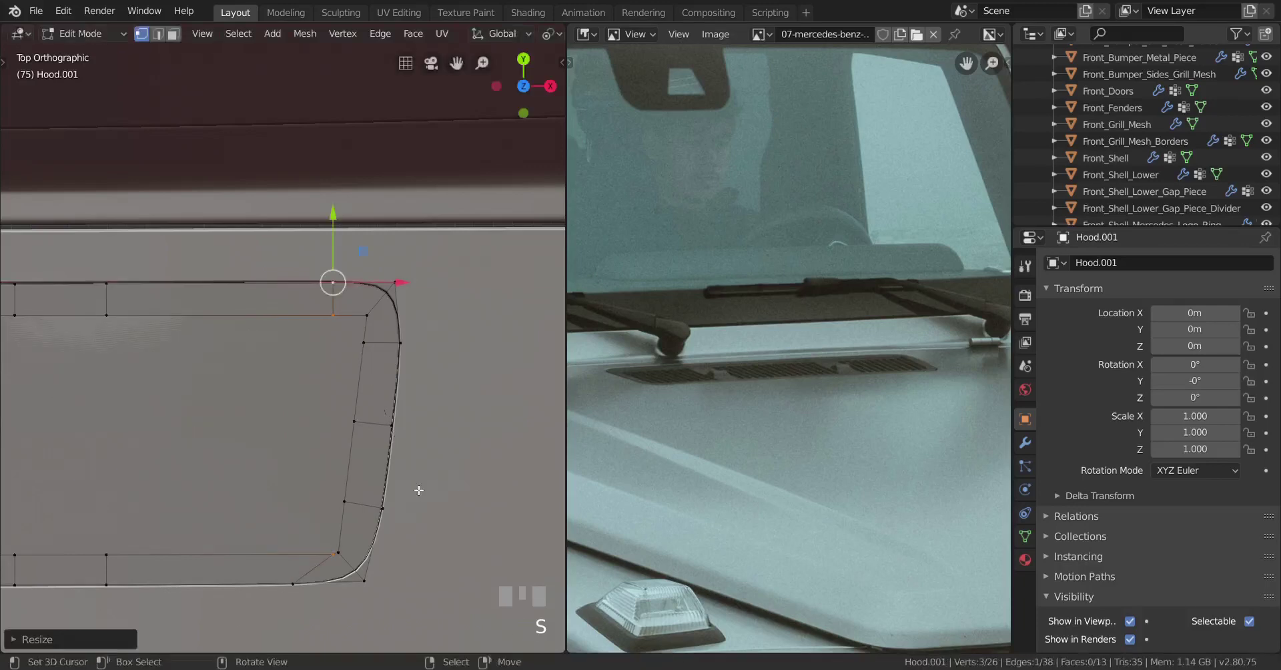
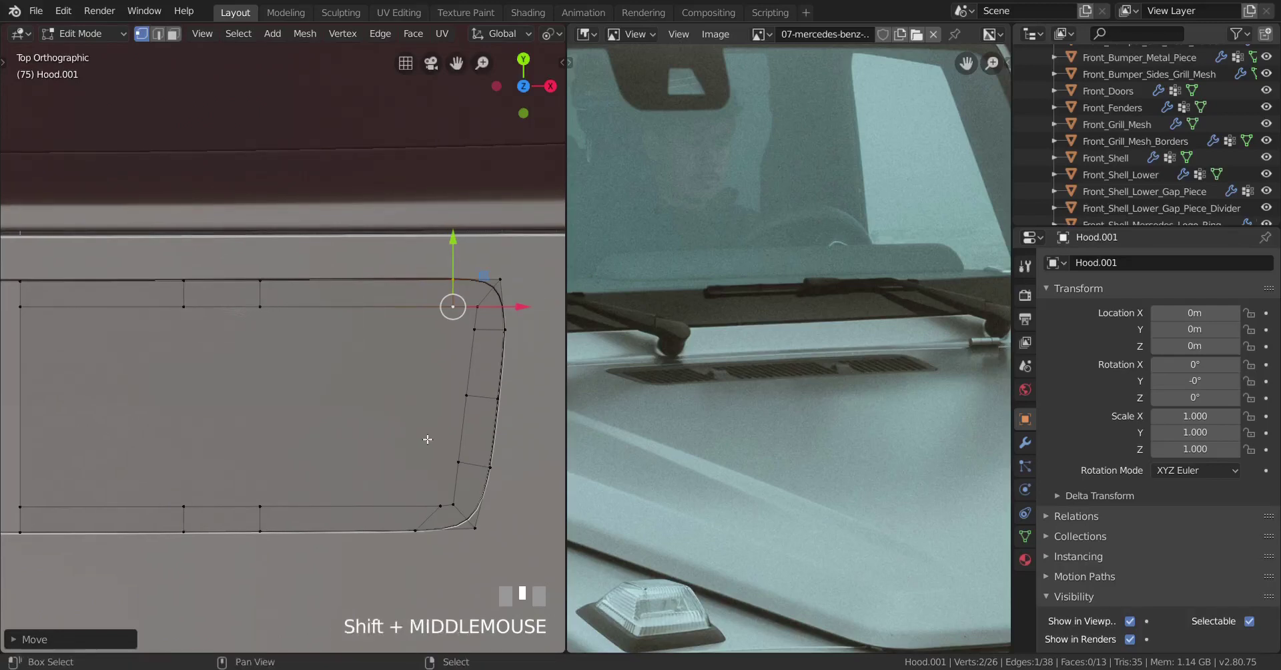
- Zoom the reference photo and connect vertex pairs to start an inner edge near the right end
scroll("up", 3)
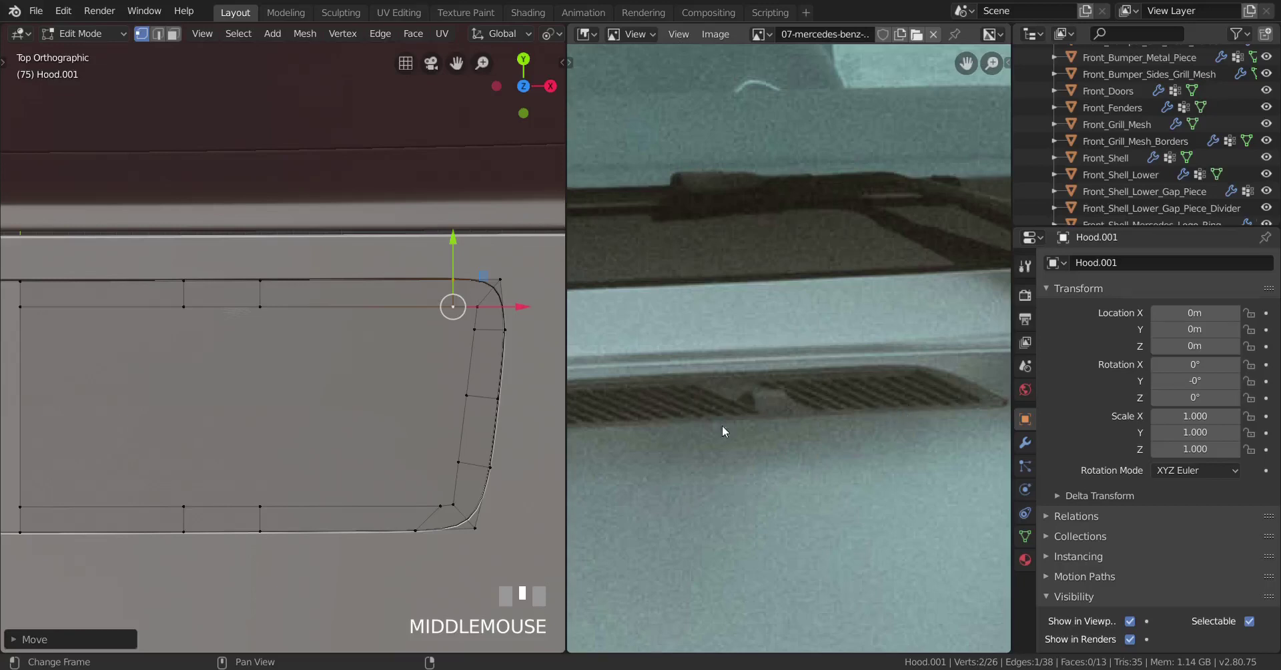
scroll("down", 3)
scroll("up", 3)
left_click_drag(322, 500, 321, 497)
right_click(348, 322)
key("j")
right_click(269, 516)
right_click(255, 329)
key("j")
- Connect further vertex pairs to complete the inner loop near the panel's right end
scroll("down", 3)
left_click_drag(292, 414, 271, 468)
scroll("up", 3)
key("KP_7")
left_click_drag(274, 468, 331, 519)
scroll("down", 3)
scroll("up", 3)
right_click(331, 519)
right_click(340, 310)
key("j")
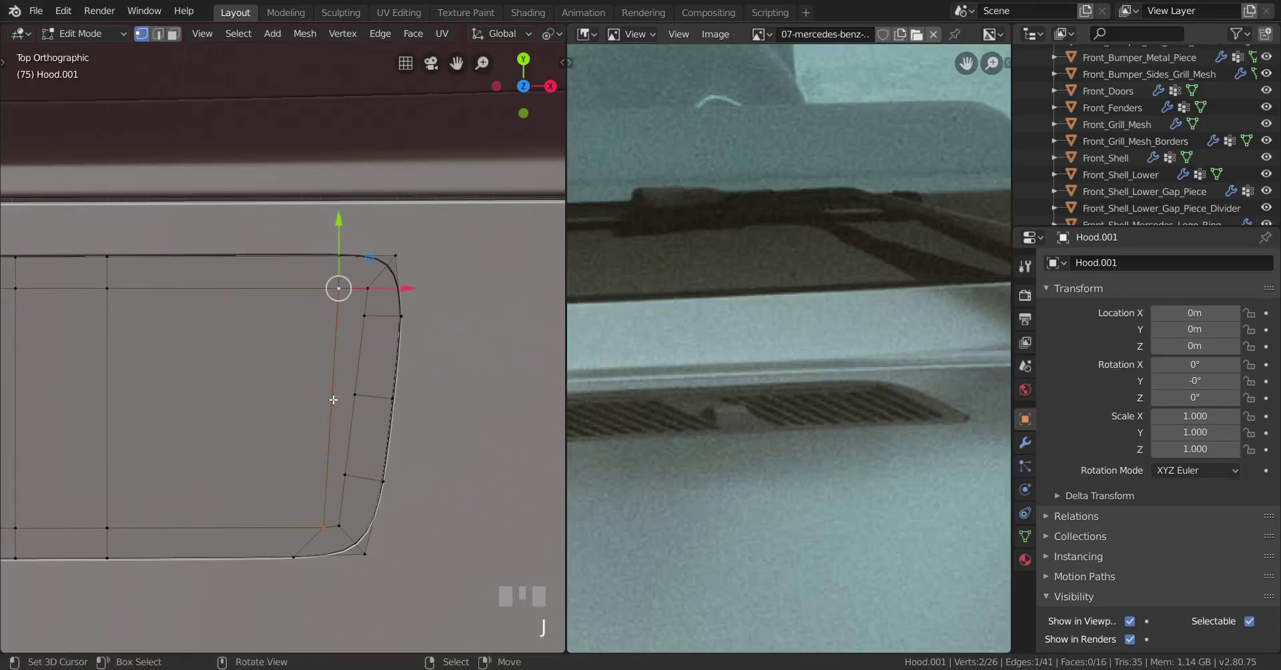
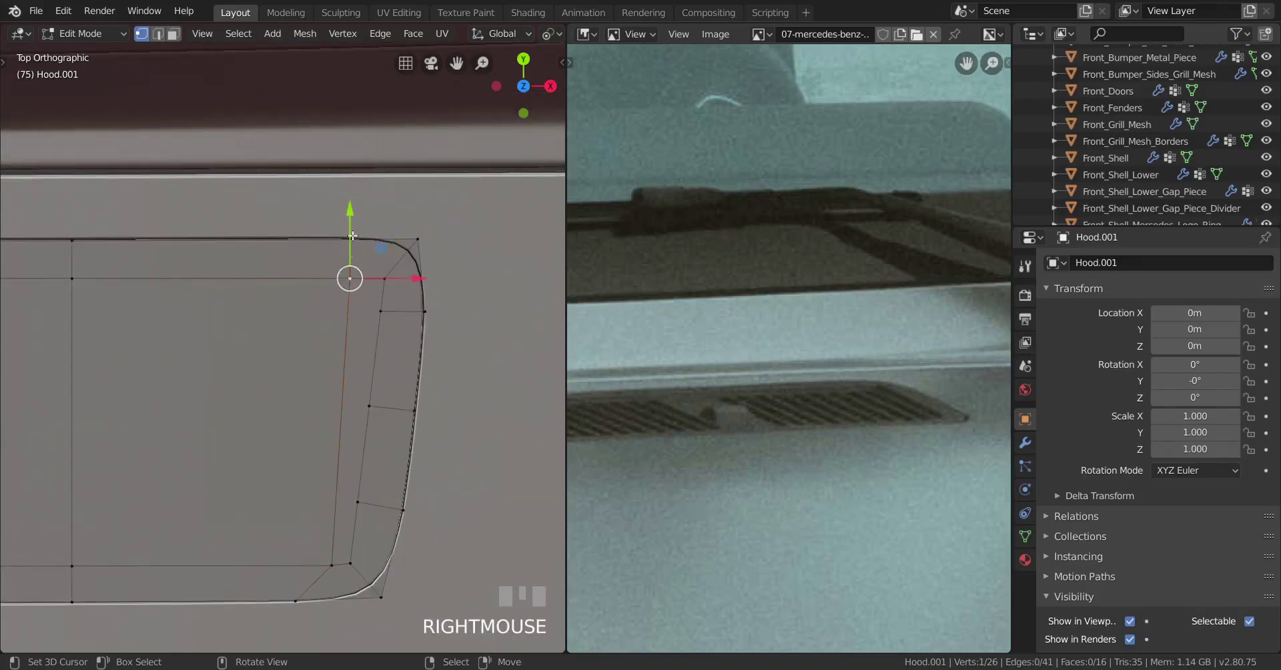
- Slide the inner loop's top-right vertices along their edges toward the curved outline
right_click(357, 285)
key("g")
left_click(387, 314)
left_click_drag(300, 367, 485, 347)
key("g")
left_click(485, 347)
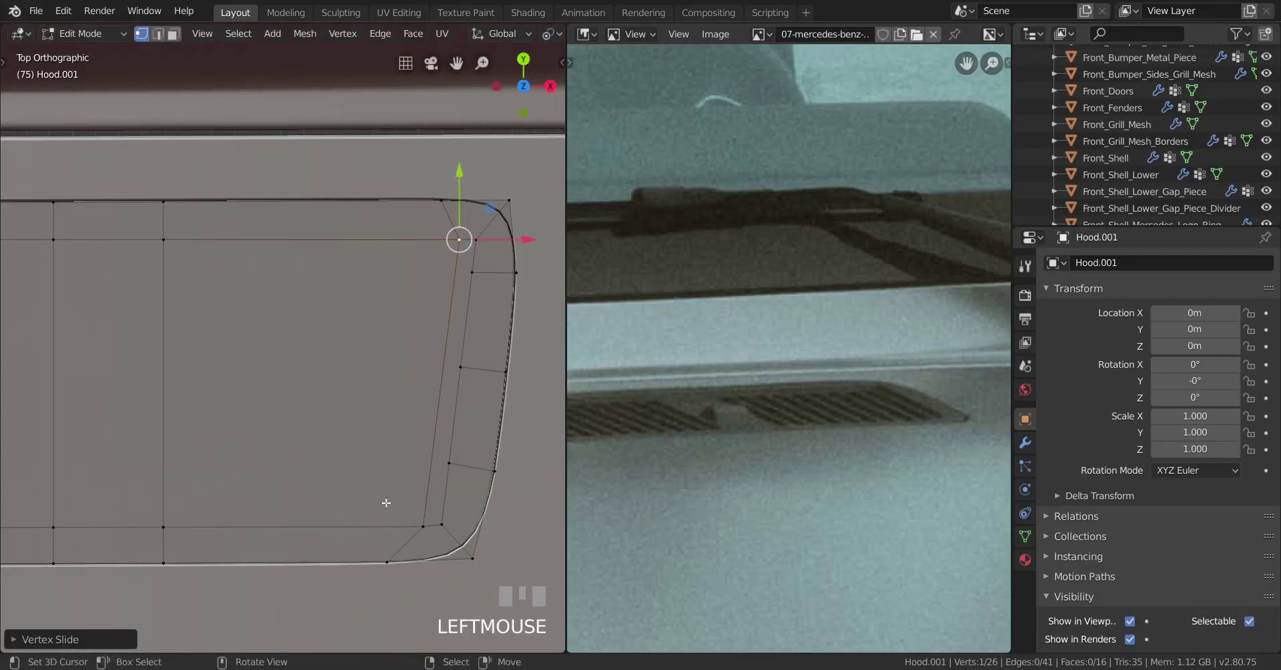
- After two cancelled tries, loop-cut the first vent area into about 17 thin vertical strips
key("ctrl+r")
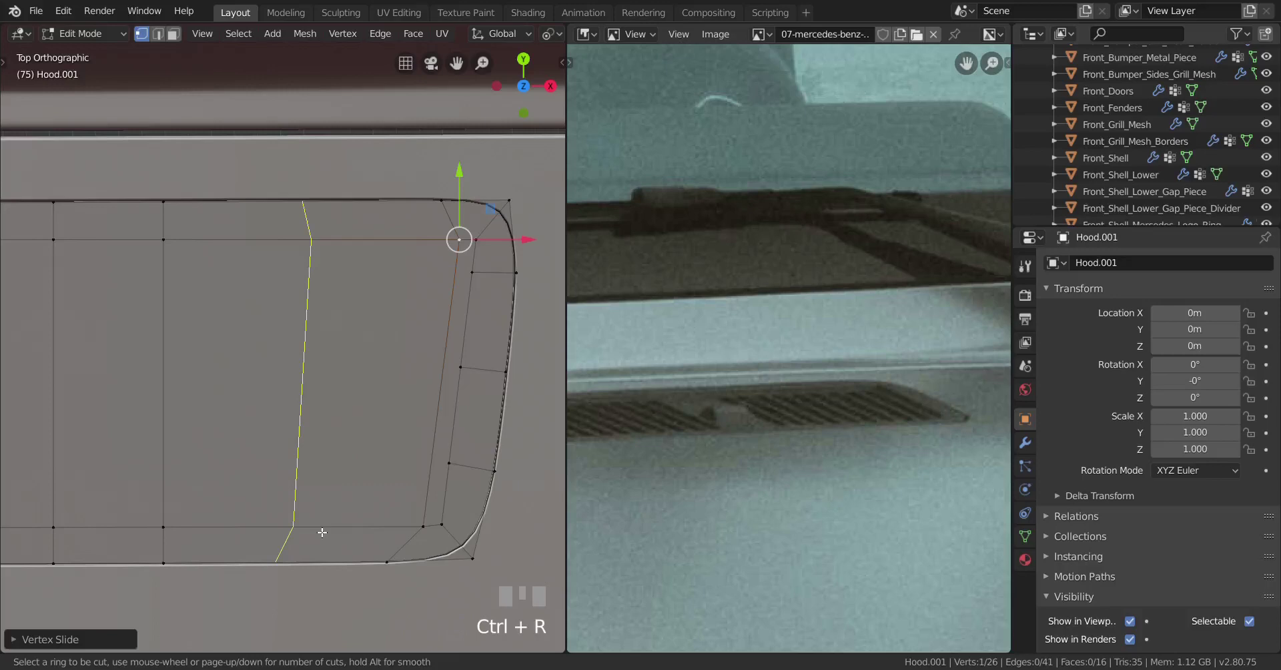
right_click(326, 531)
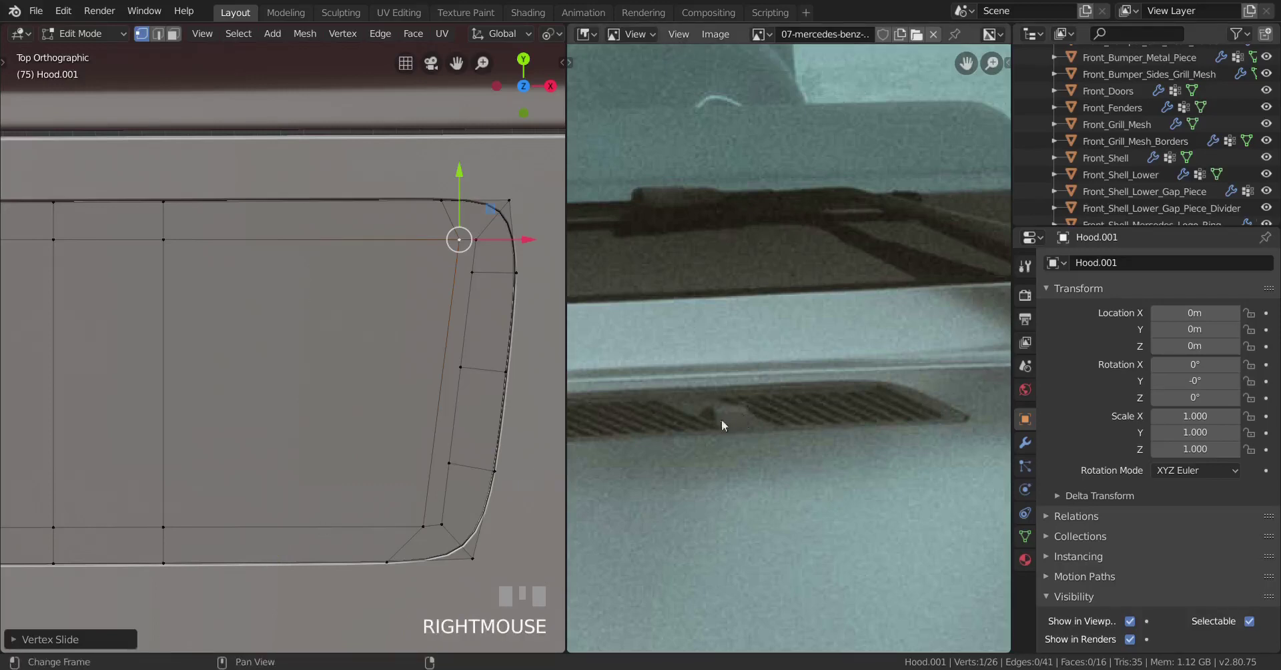
key("ctrl+r")
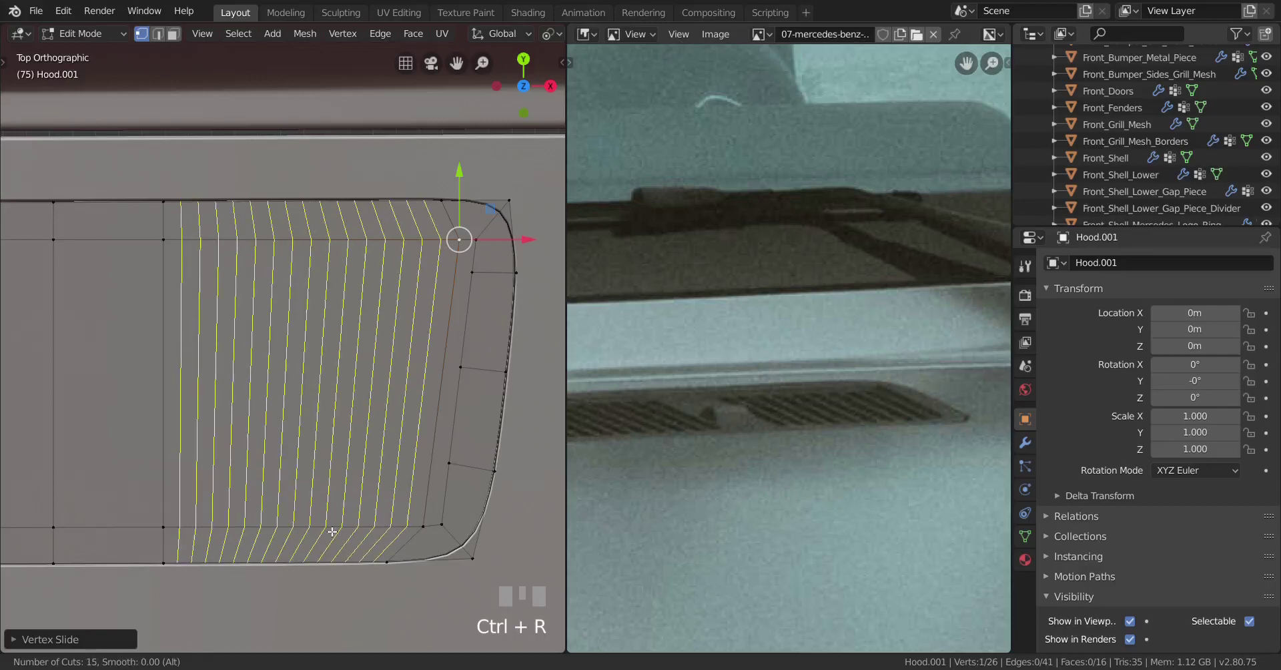
right_click(332, 528)
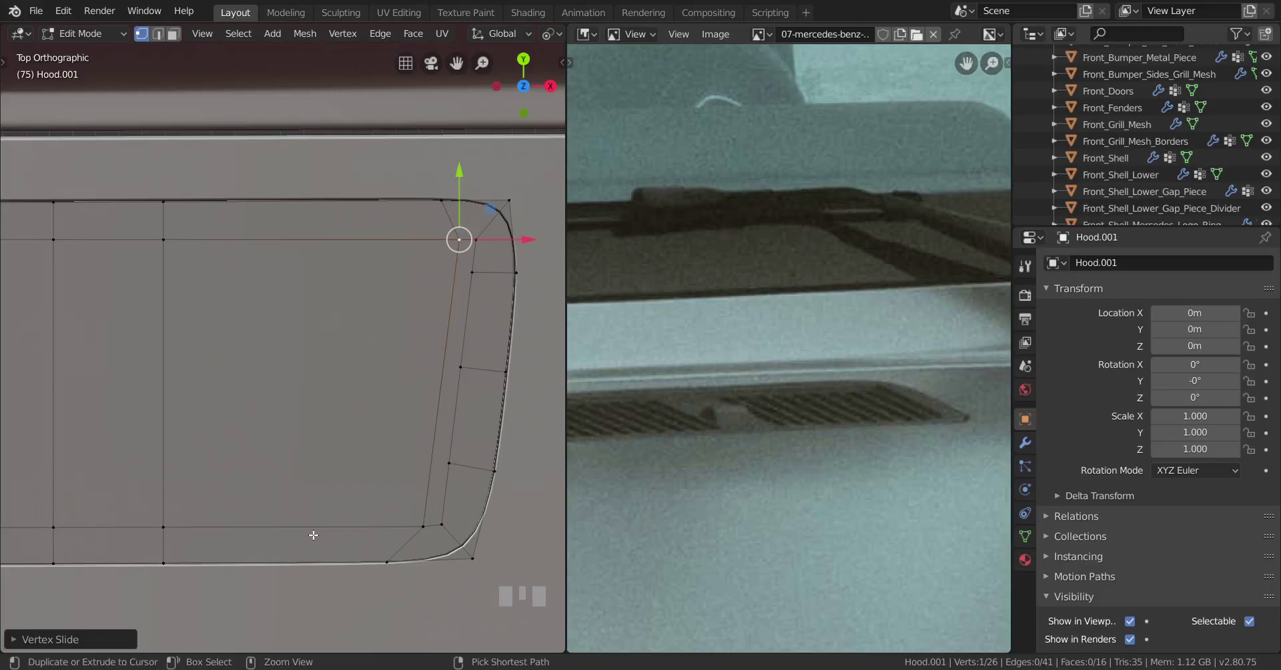
key("ctrl+r")
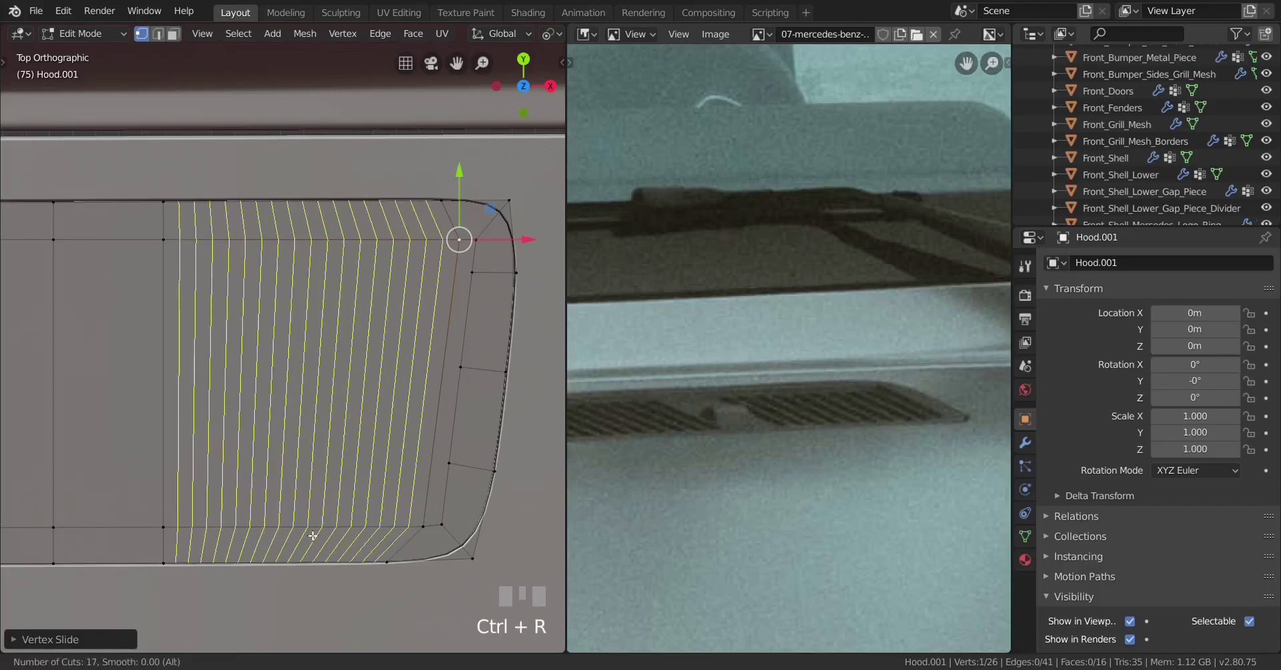
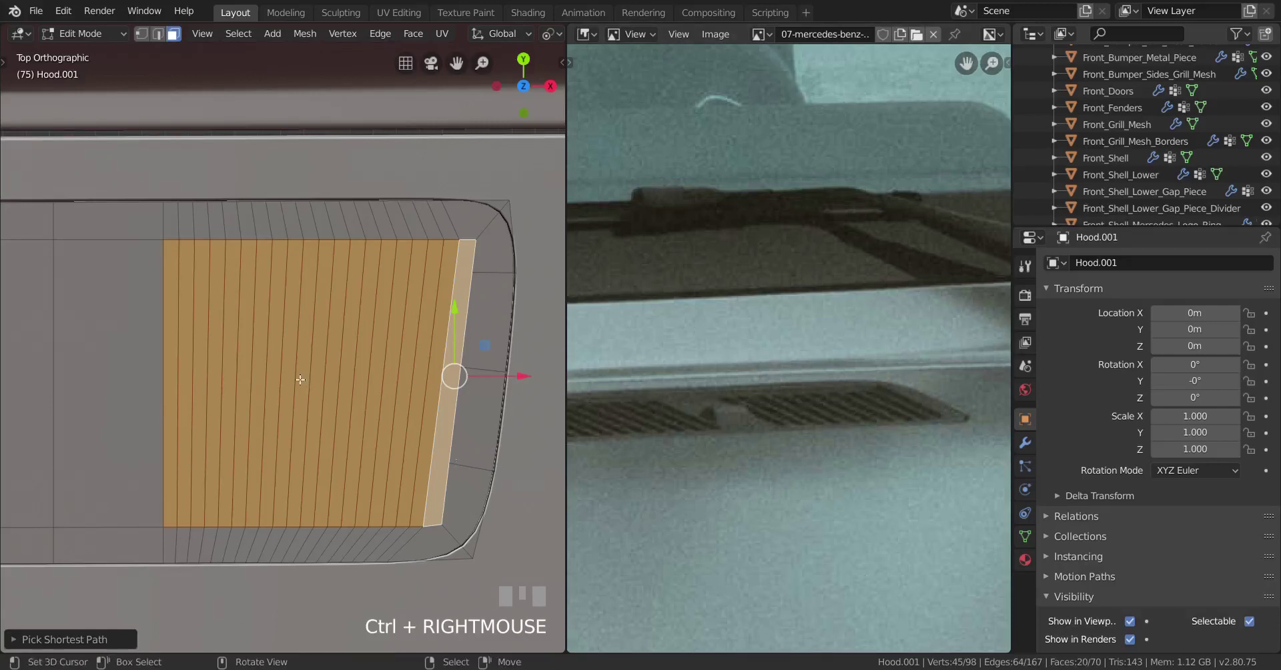
- Select every other strip across the vent to mark the alternating slats
scroll("up", 3)
left_click_drag(304, 417, 138, 375)
right_click(138, 375)
right_click(181, 367)
right_click(202, 367)
right_click(242, 367)
right_click(279, 363)
right_click(313, 363)
right_click(356, 362)
right_click(385, 362)
right_click(418, 362)
right_click(461, 362)
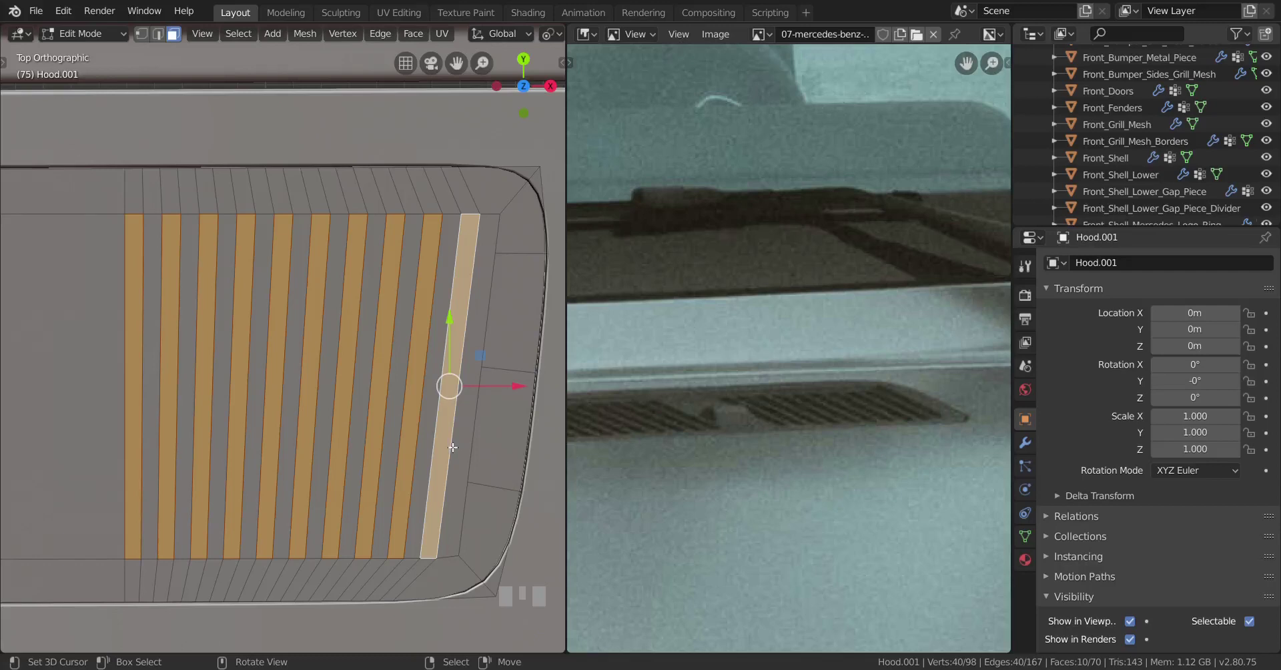
- Undo the trial edit, add a loop cut near the right end, and select the narrow end strips
left_click_drag(190, 342, 177, 39)
key("ctrl+z")
left_click_drag(178, 39, 352, 275)
left_click_drag(333, 276, 340, 560)
key("ctrl+r")
right_click(341, 560)
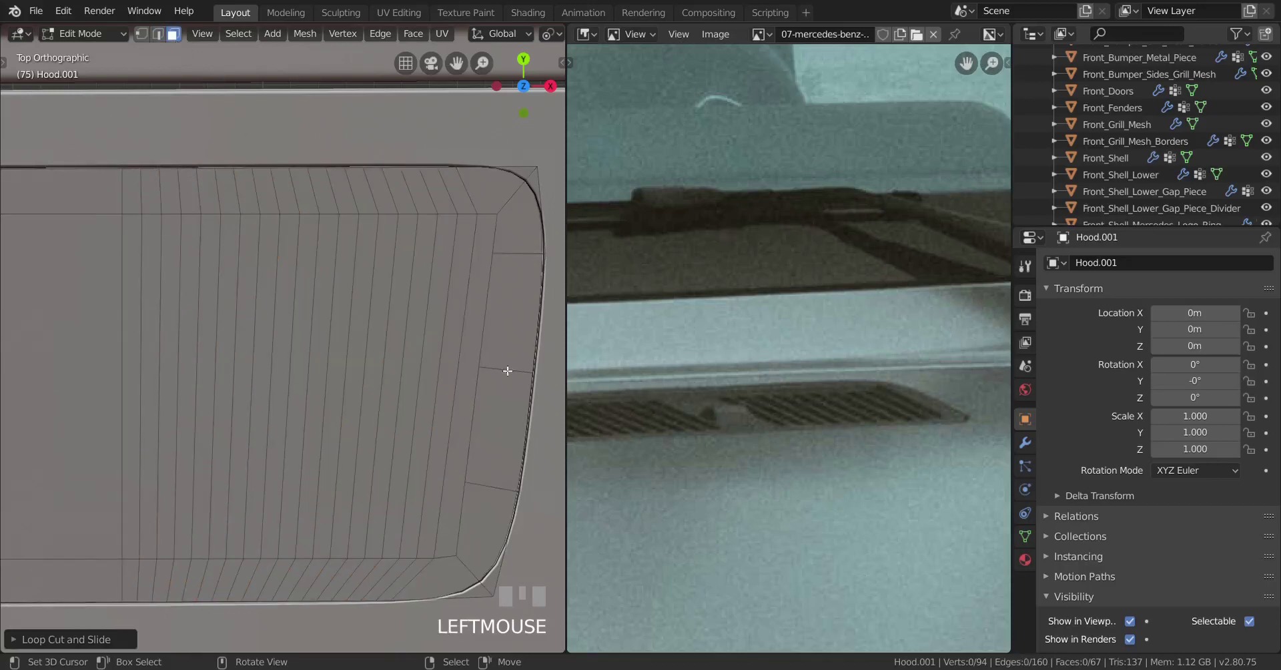
right_click(477, 359)
right_click(437, 365)
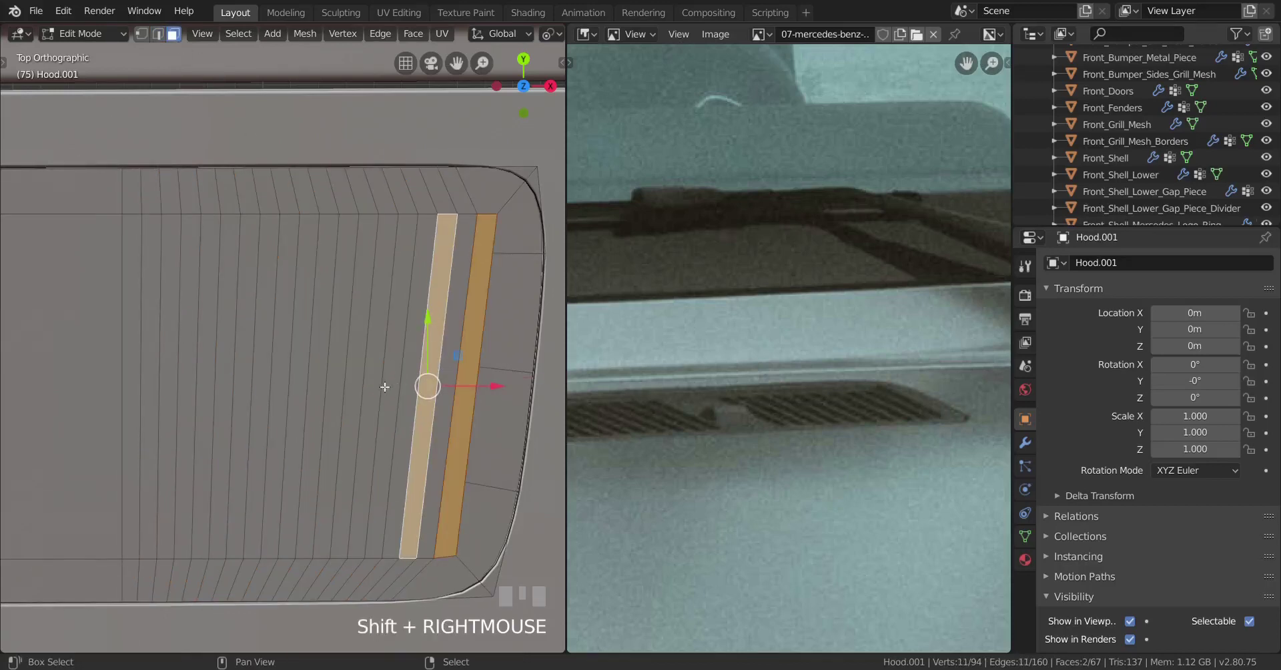
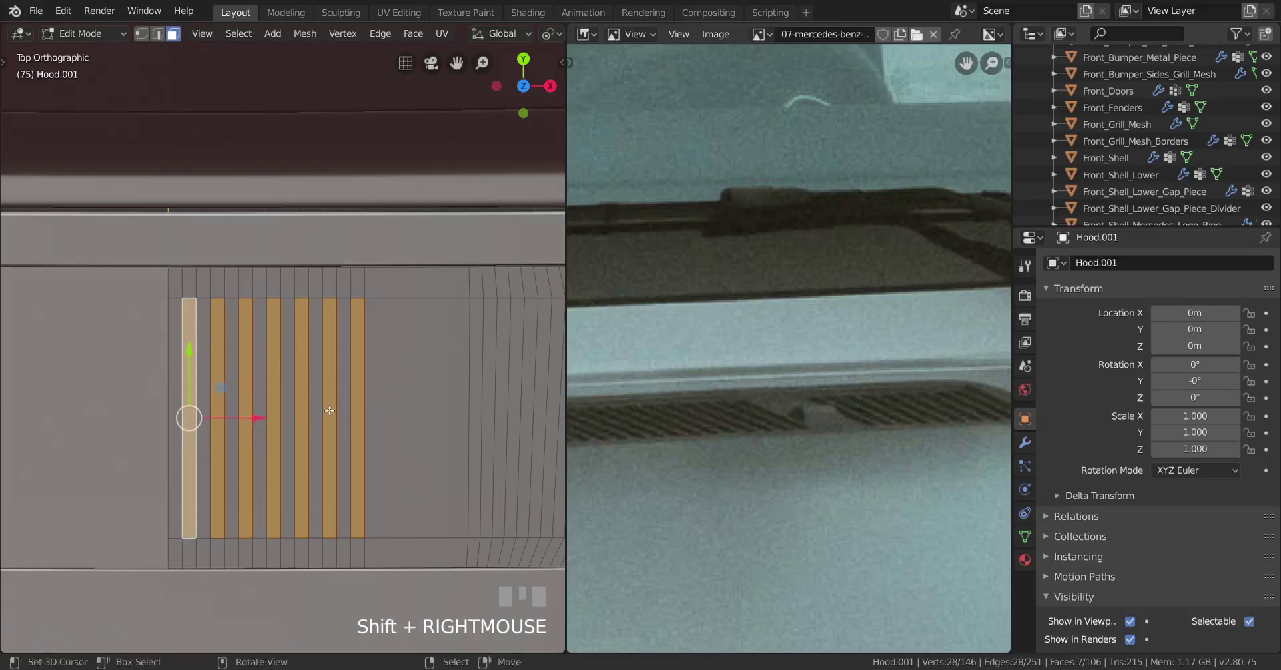
key("ctrl+z")
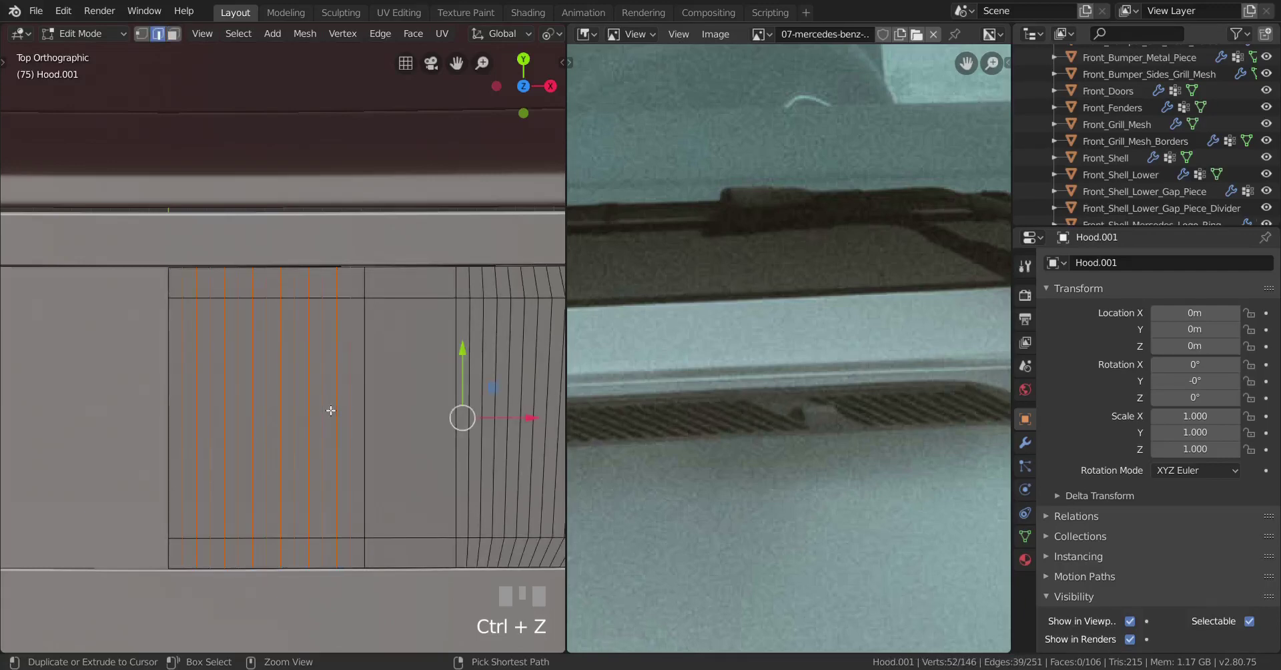
key("ctrl+r")
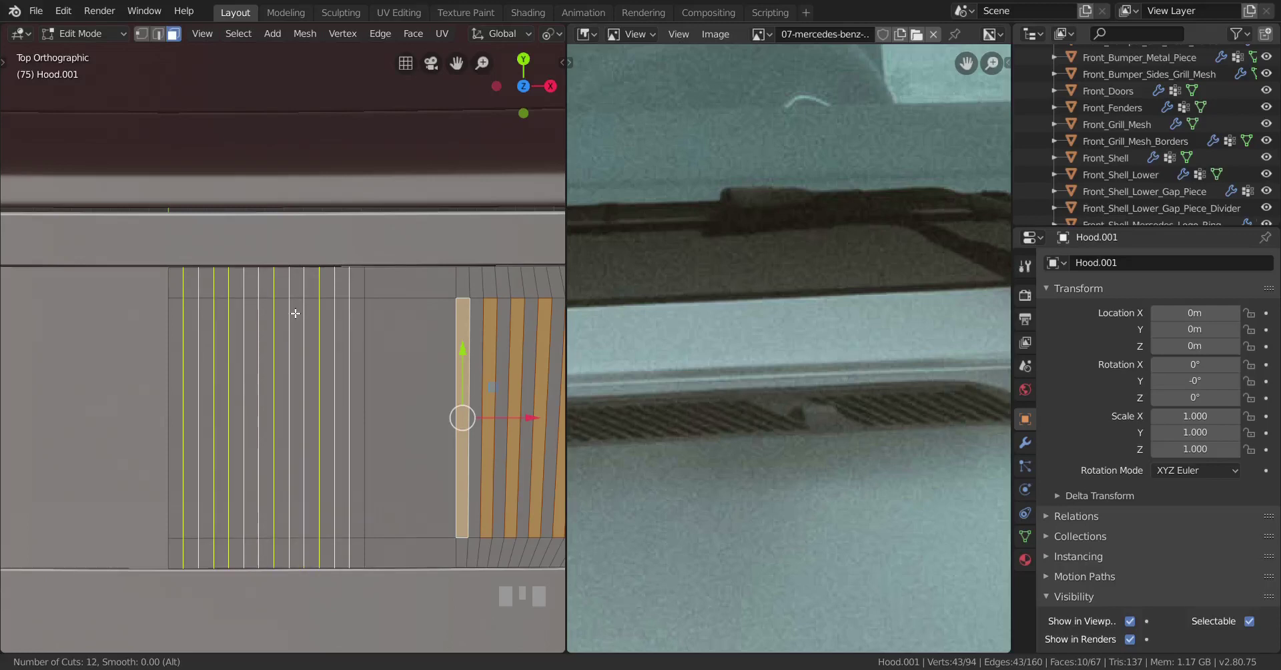
left_click(299, 312)
right_click(310, 275)
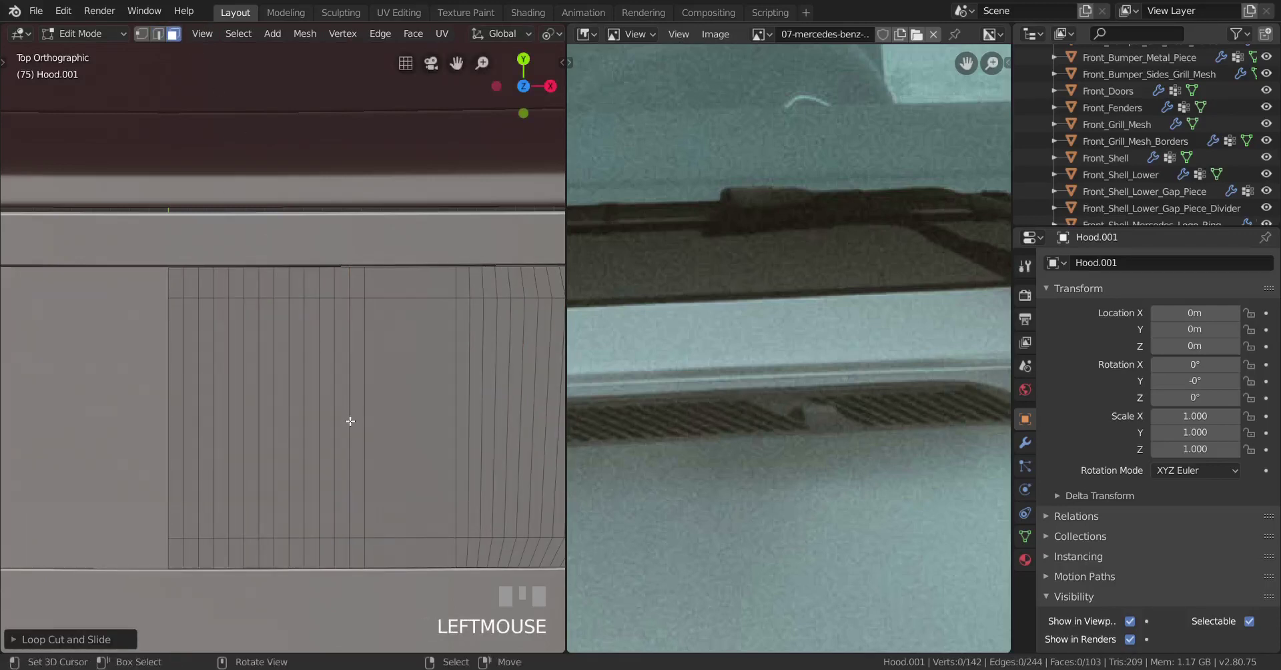
right_click(359, 431)
right_click(334, 437)
right_click(307, 436)
right_click(273, 445)
right_click(240, 444)
right_click(212, 455)
right_click(181, 457)
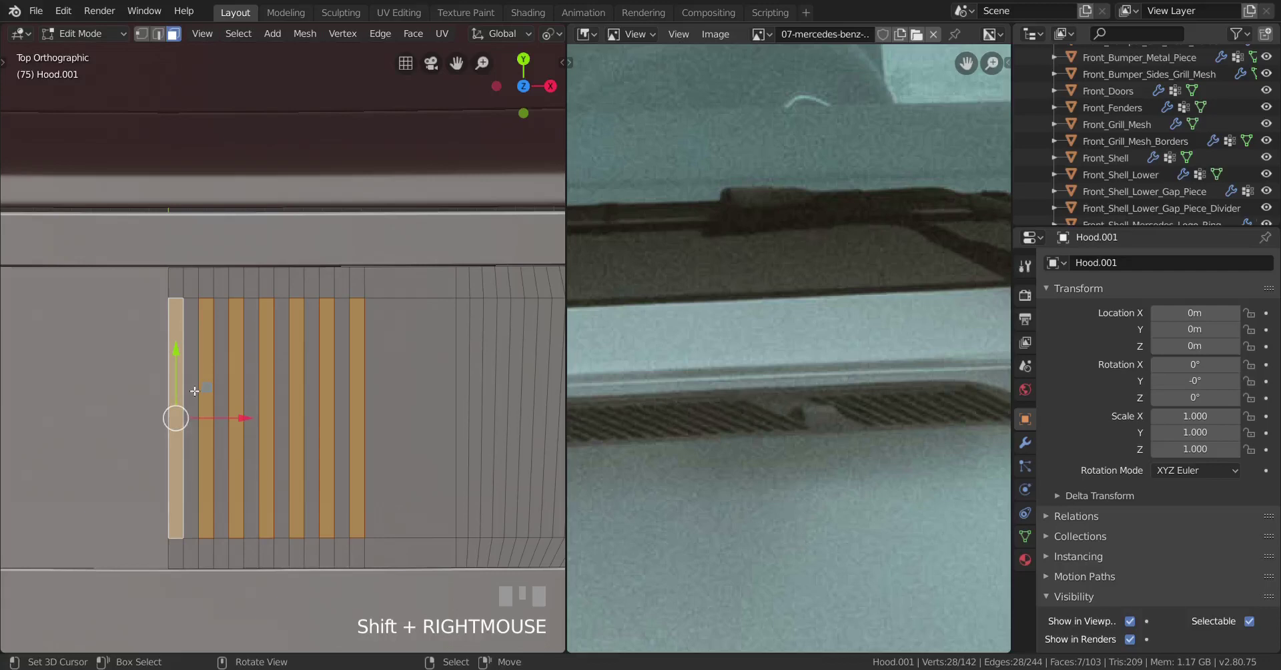
key("ctrl+z")
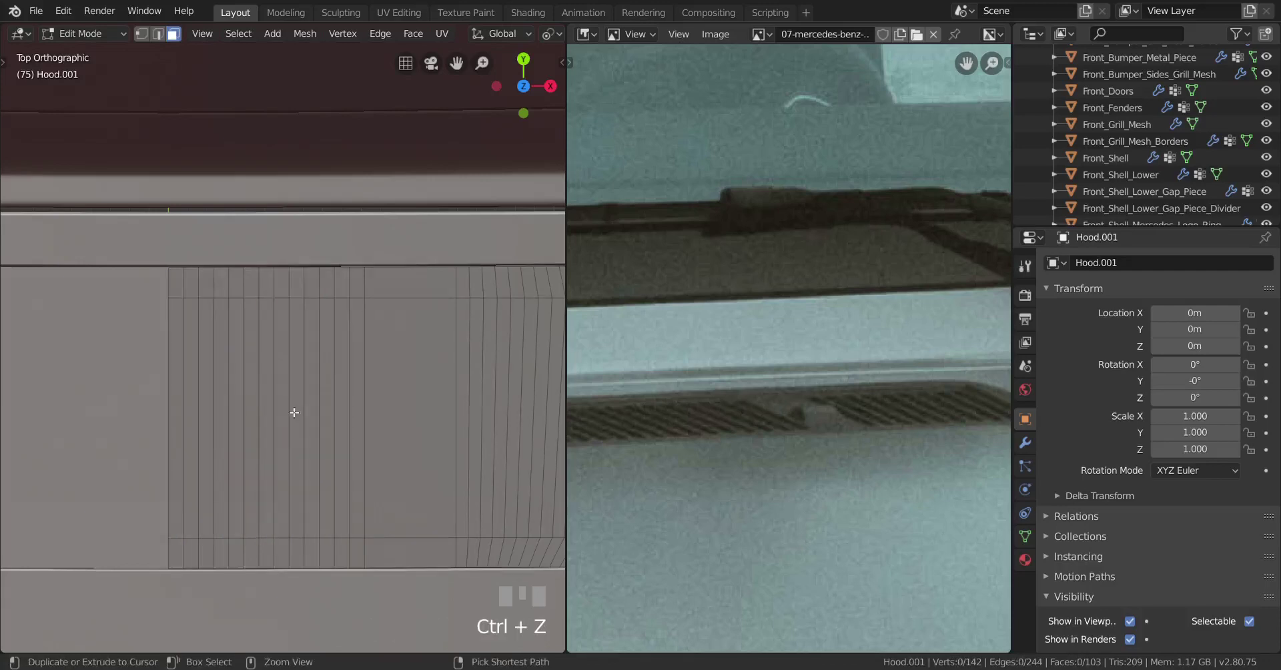
key("ctrl+r")
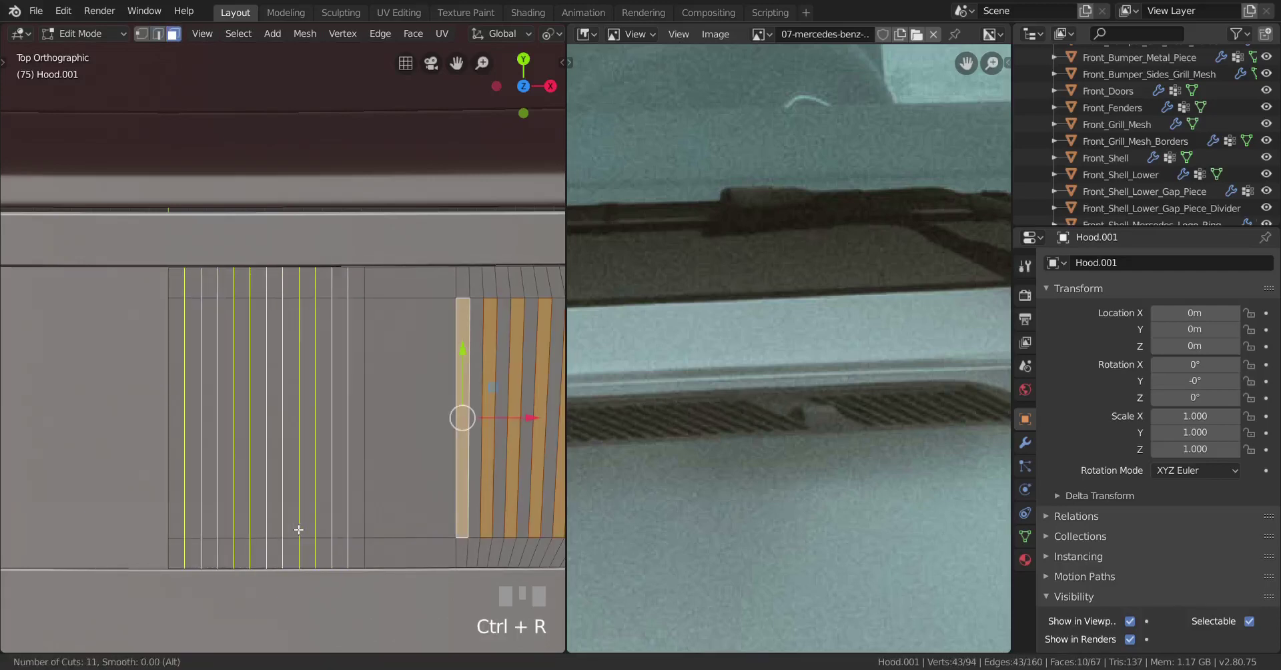
left_click(299, 526)
right_click(297, 519)
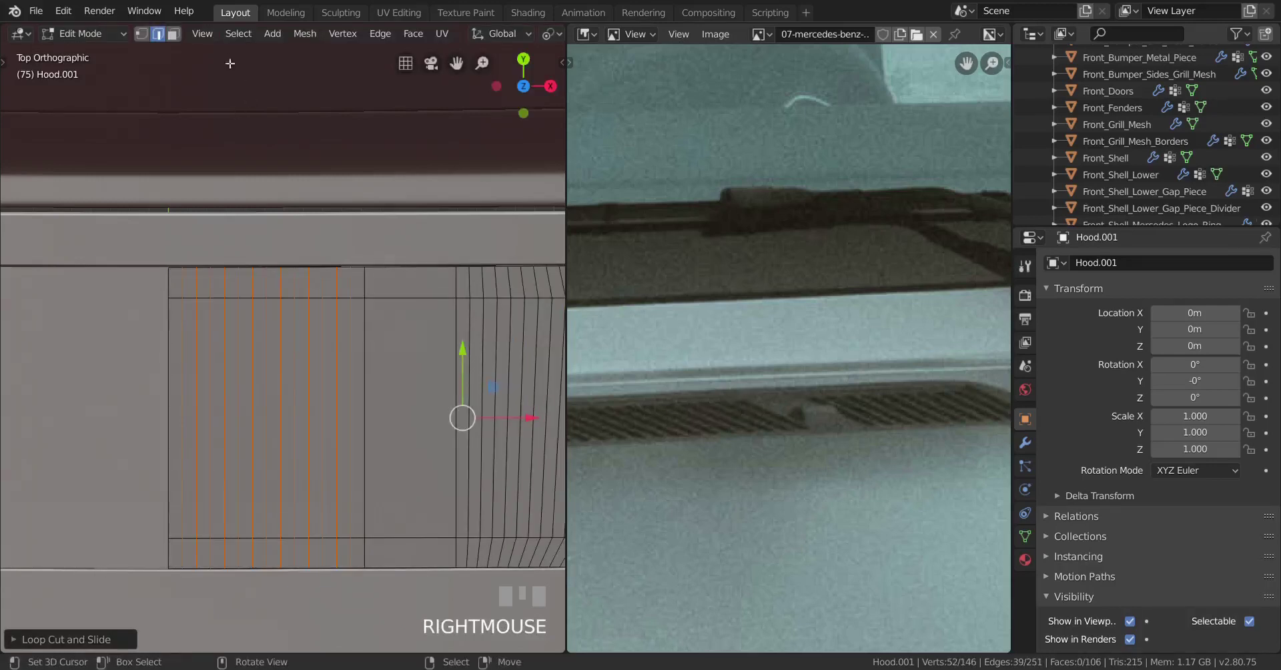
left_click(177, 38)
right_click(363, 394)
right_click(334, 401)
right_click(307, 420)
right_click(281, 428)
right_click(257, 433)
right_click(221, 437)
right_click(197, 437)
scroll("down", 3)
scroll("up", 3)
left_click_drag(441, 383, 320, 416)
scroll("up", 3)
right_click(320, 416)
right_click(350, 427)
left_click_drag(369, 424, 313, 407)
right_click(314, 408)
right_click(351, 405)
right_click(380, 397)
scroll("down", 3)
left_click_drag(302, 412, 146, 41)
scroll("up", 3)
scroll("up", 3)
scroll("down", 3)
scroll("down", 3)
scroll("up", 3)
key("k")
key("space")
scroll("up", 3)
left_click(146, 40)
scroll("down", 3)
left_click_drag(351, 367, 524, 437)
scroll("up", 3)
right_click(524, 438)
right_click(55, 430)
key("g")
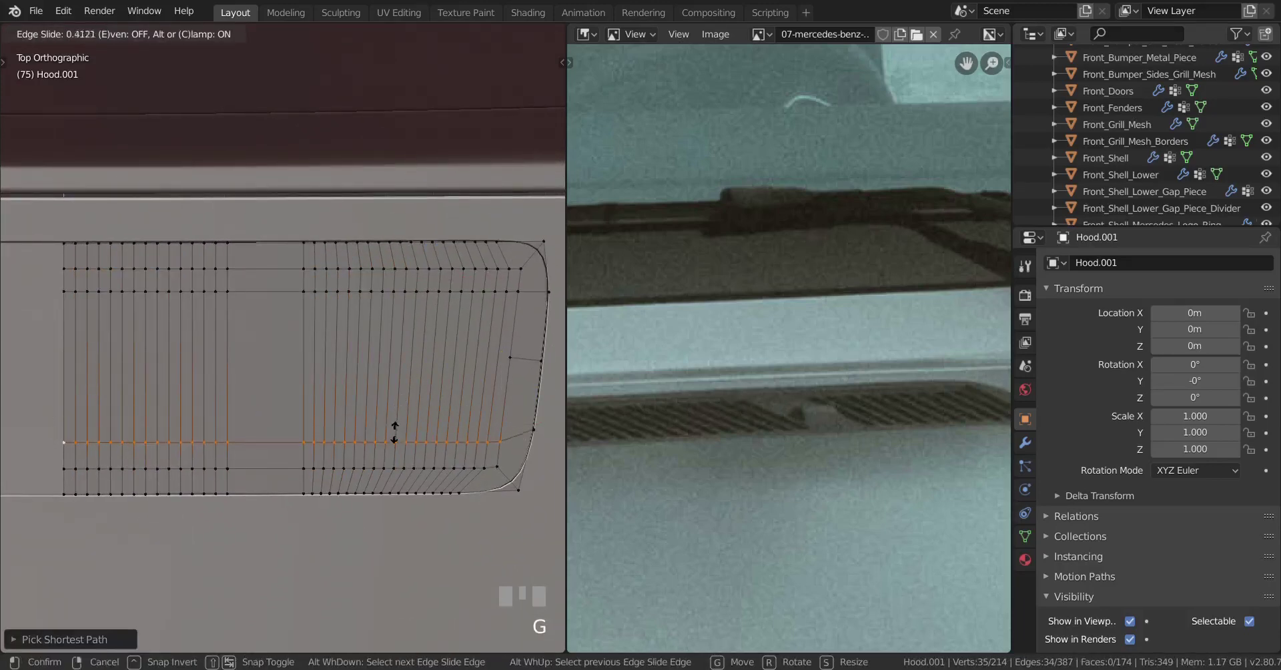
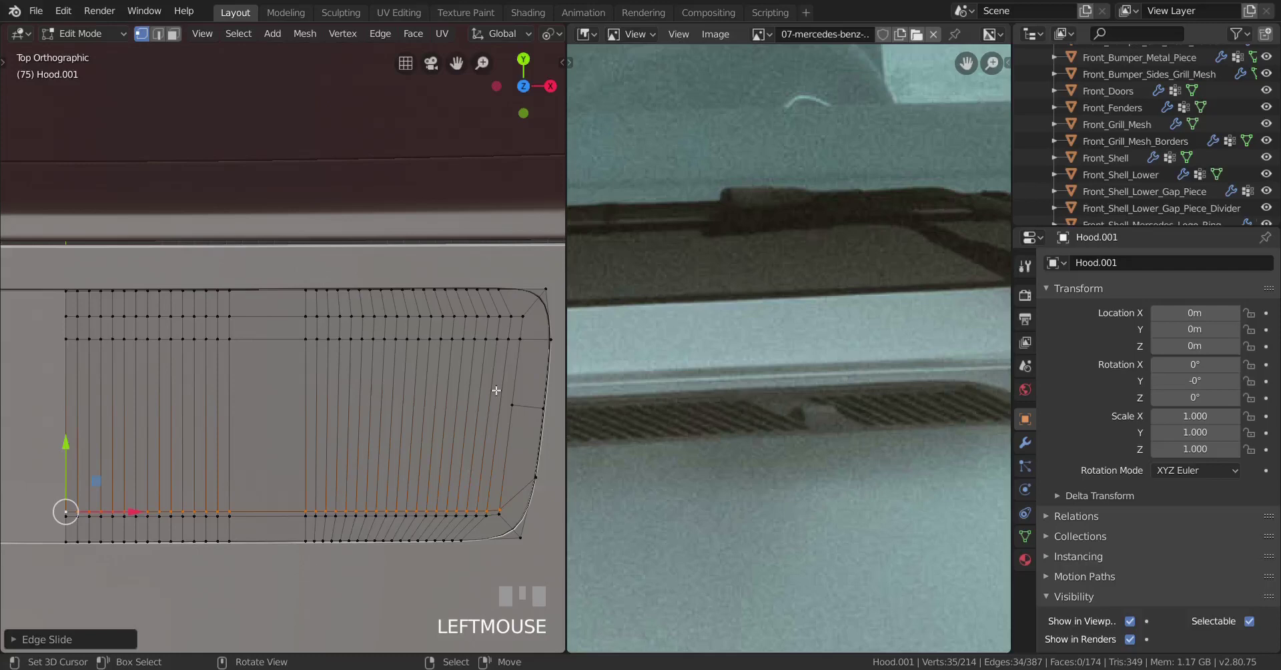
- Select the upper horizontal loop across the slats and edge-slide it toward the panel's top border
right_click(524, 346)
right_click(44, 340)
key("ctrl+z")
right_click(67, 338)
key("g")
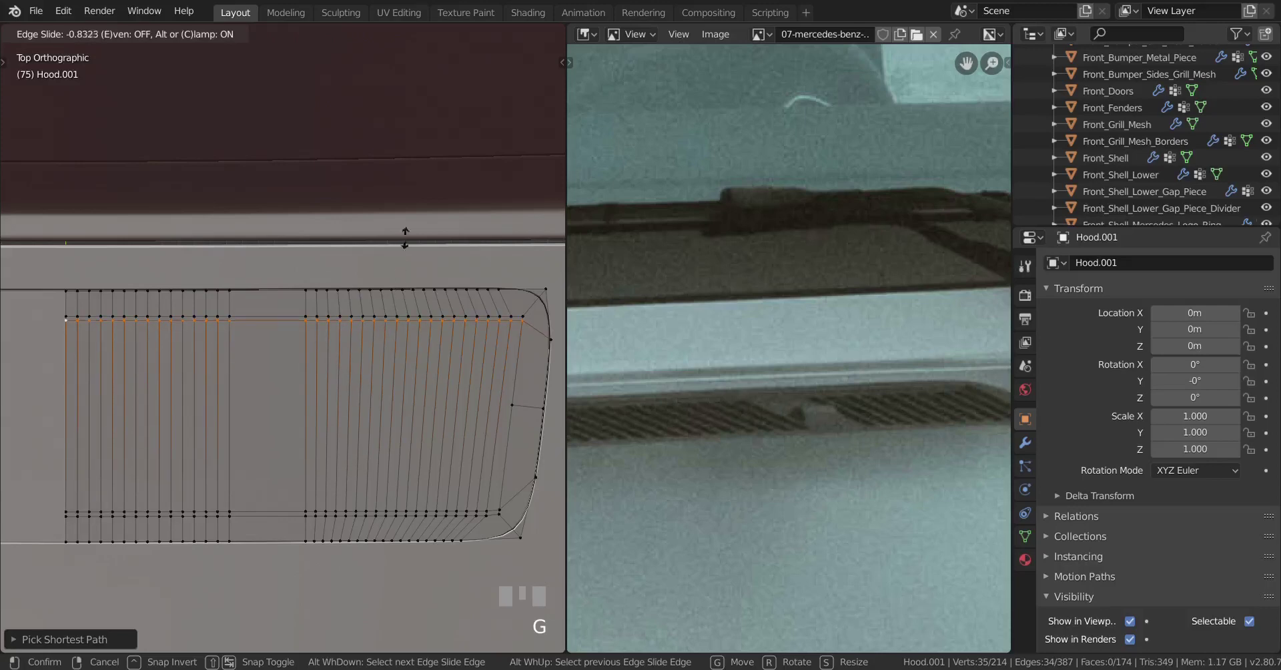
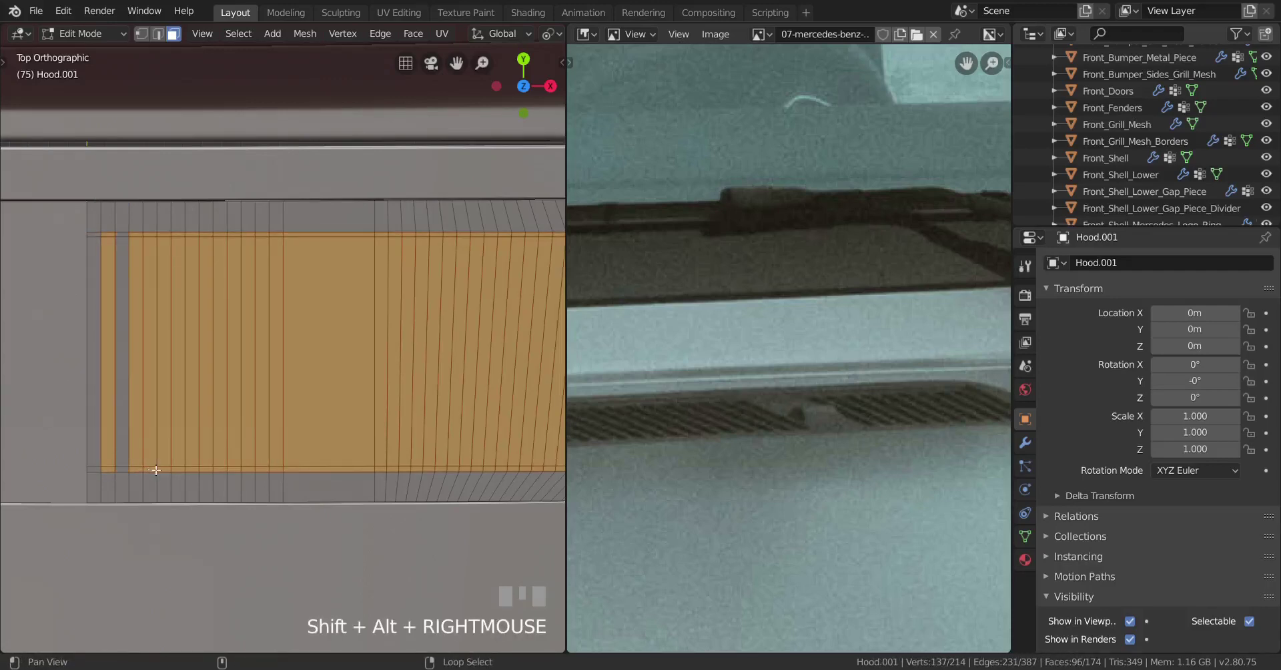
- Deselect the tab strips between slots across the left and right vent groups, leaving alternating faces
right_click(159, 468)
right_click(190, 469)
right_click(215, 469)
right_click(246, 469)
right_click(271, 468)
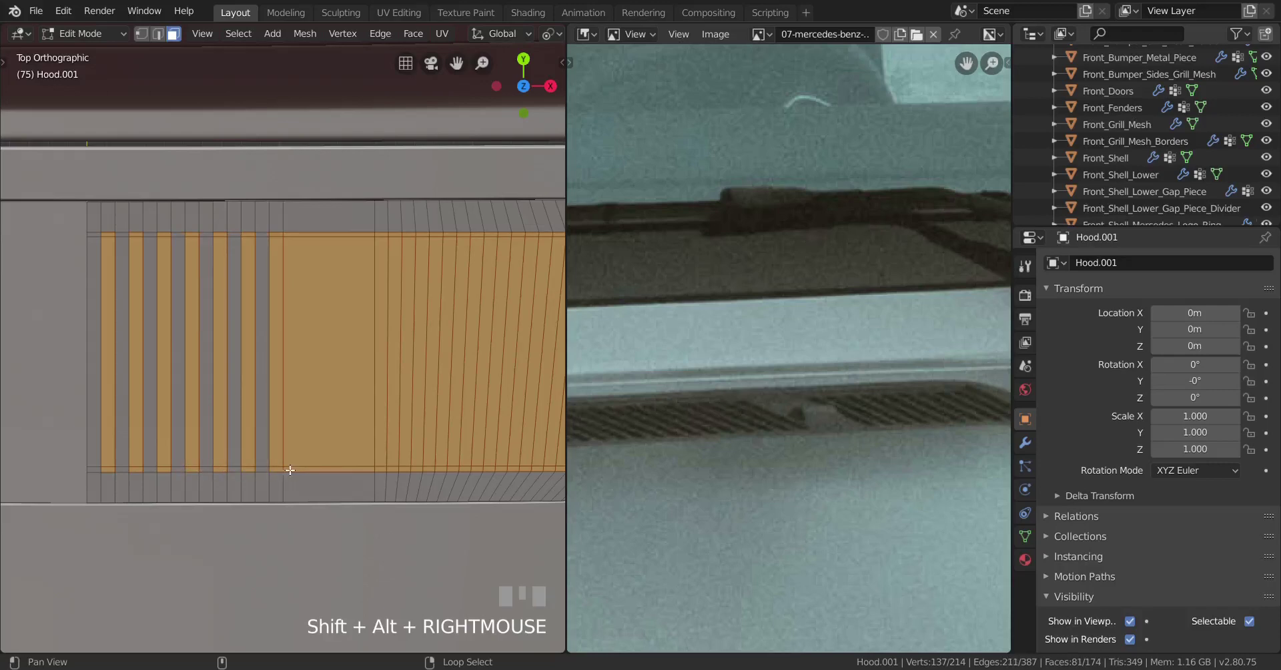
right_click(331, 469)
left_click_drag(362, 459, 228, 453)
right_click(228, 452)
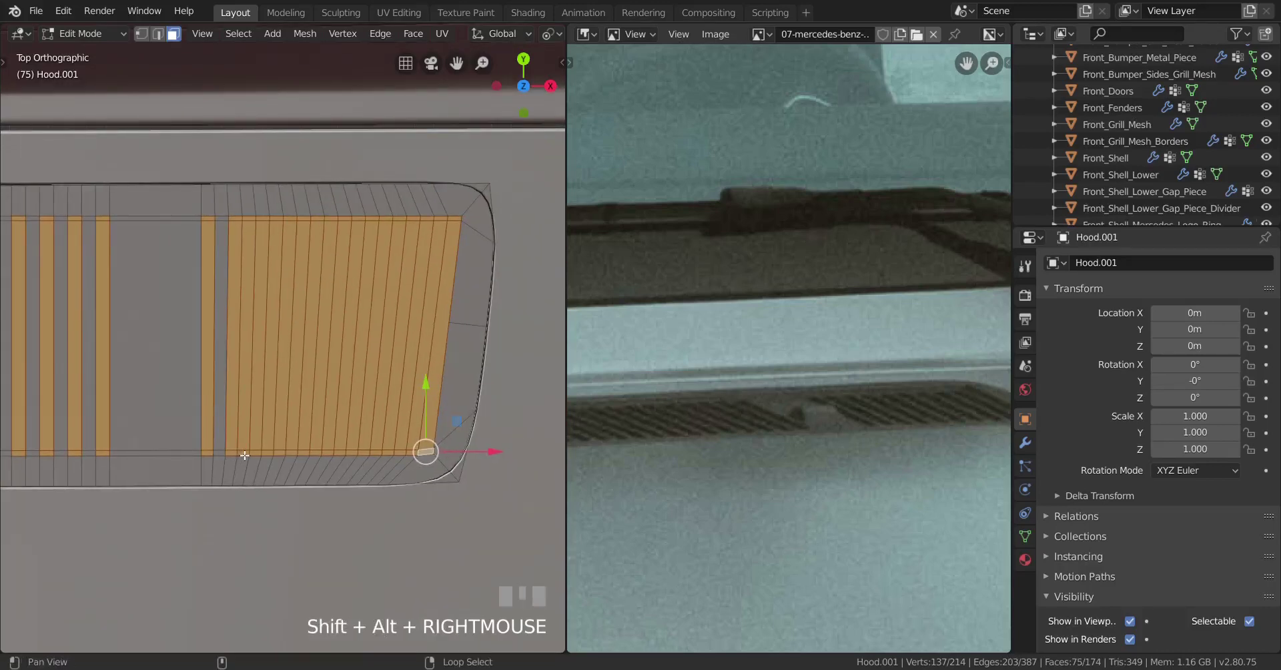
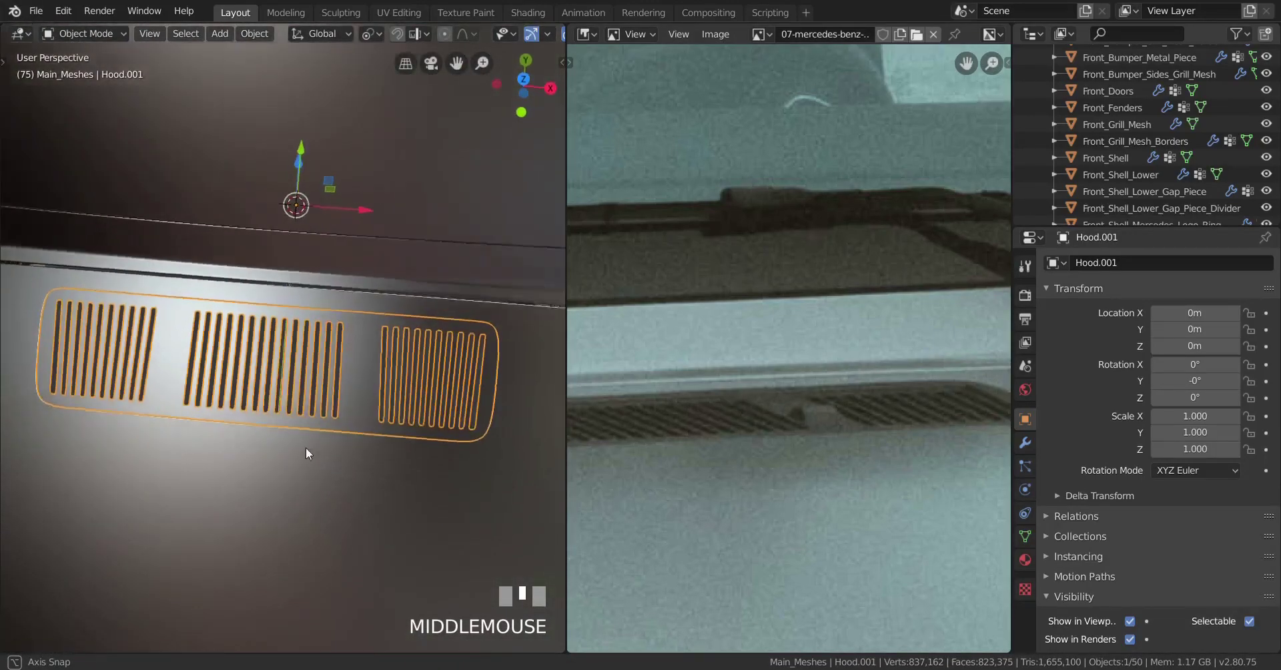
- Inspect the finished slots from above and orbiting, then return to Edit Mode on Hood.001
scroll("up", 3)
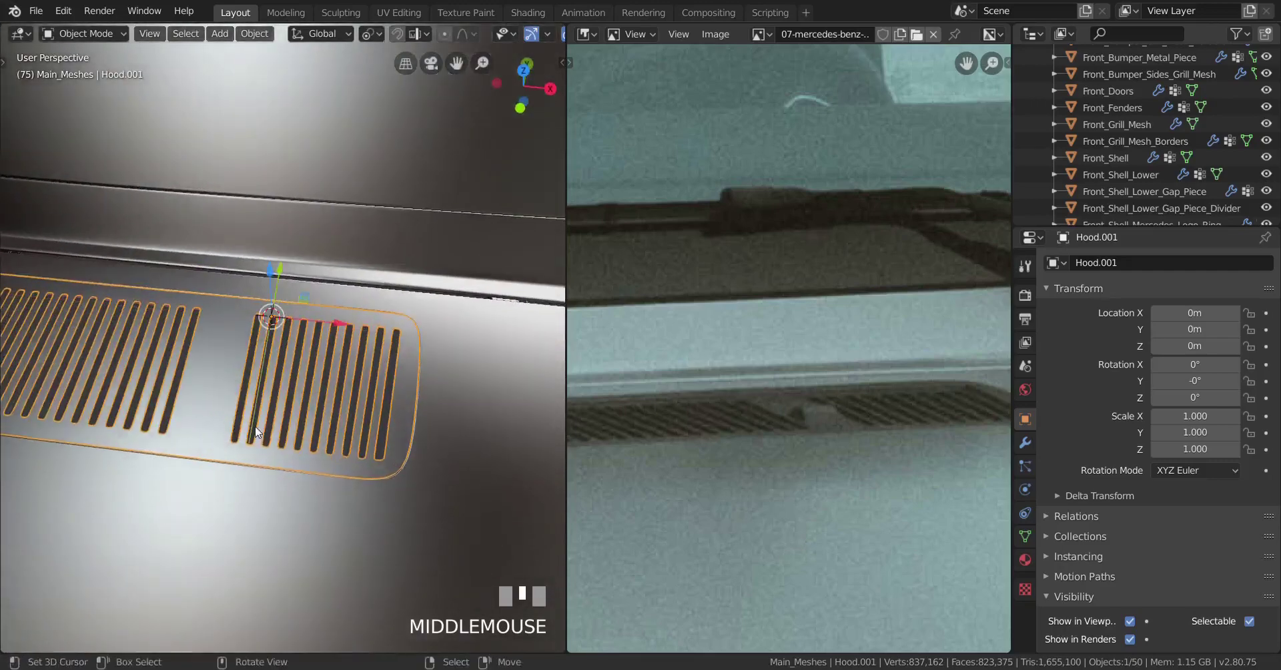
key("KP_7")
key("Tab")
scroll("up", 3)
key("a")
key("Tab")
middle_click(182, 465)
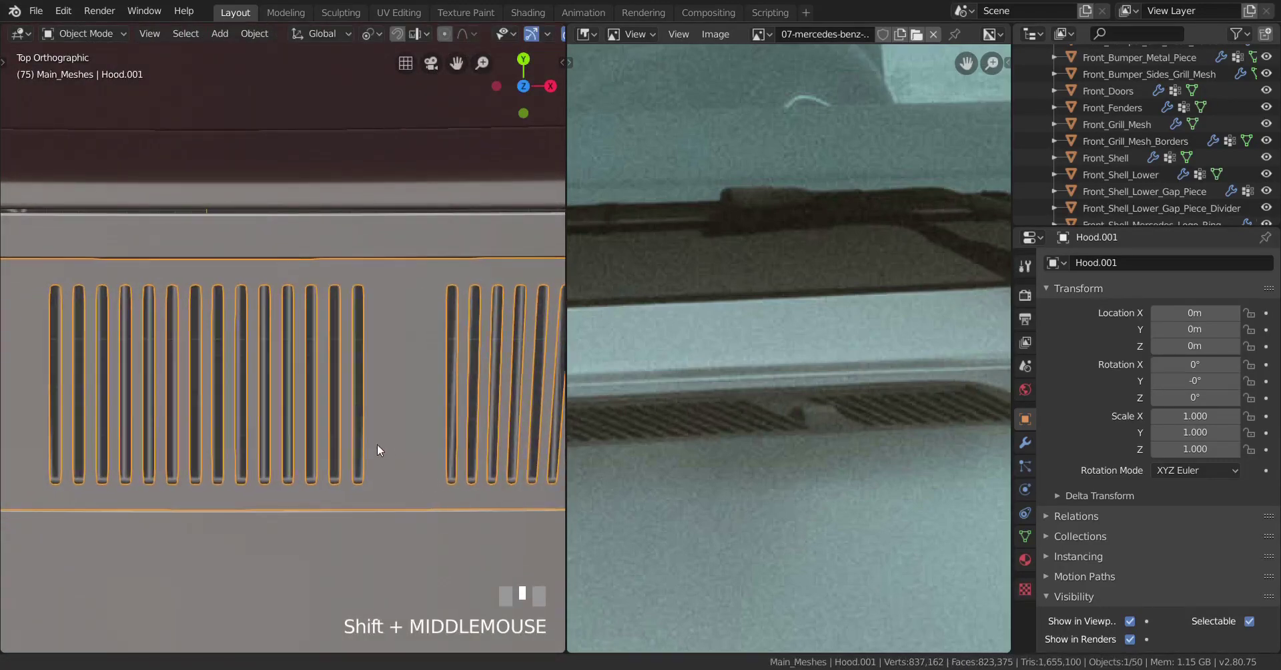
scroll("up", 3)
middle_click(372, 485)
key("Tab")
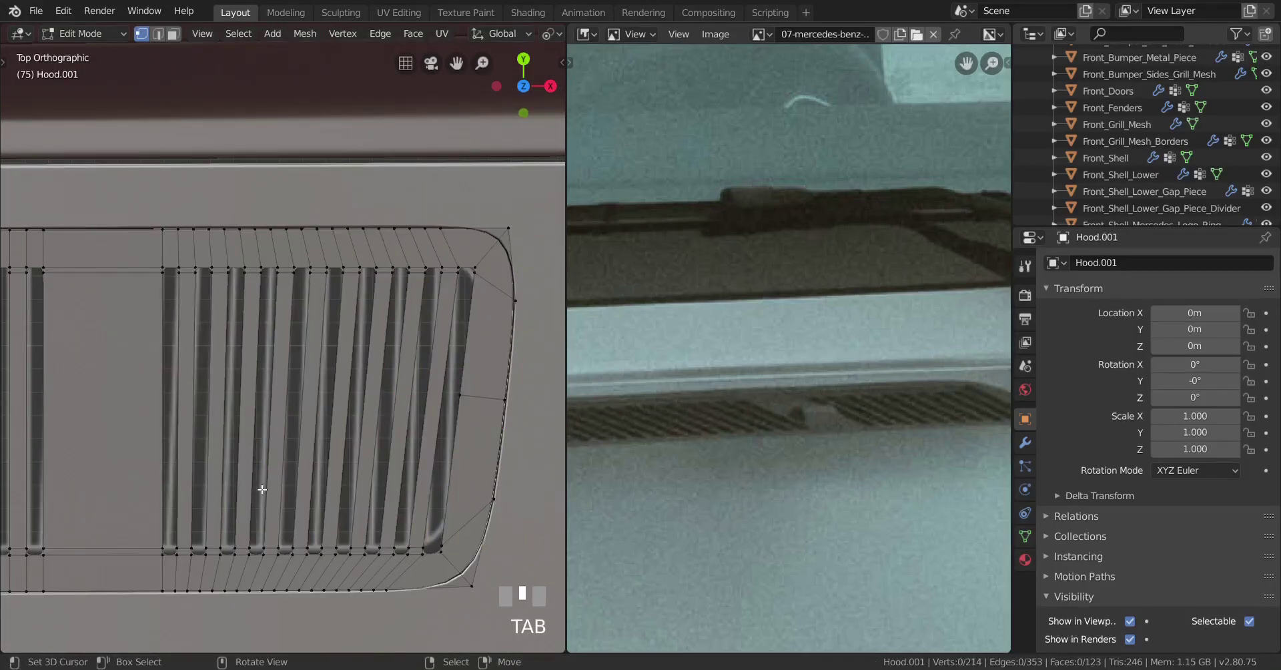
- Frame the flat strip between the two vent slot groups on Hood.001 in Edit Mode
scroll("down", 3)
middle_click(193, 492)
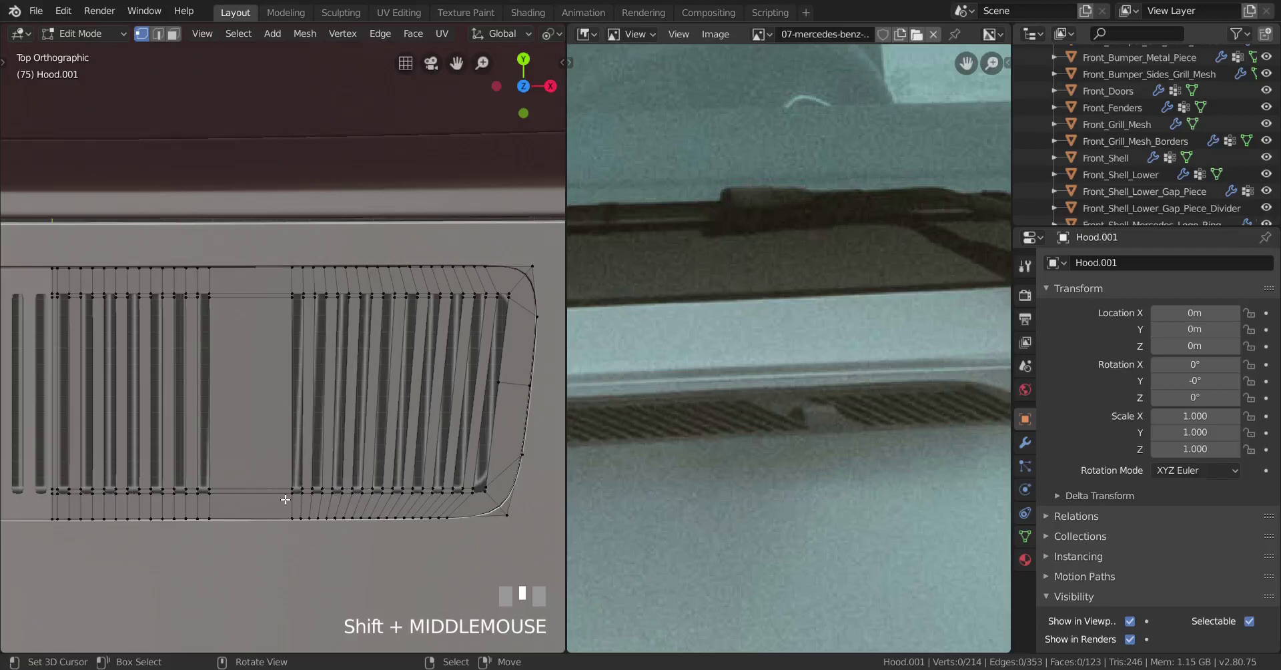
key("Tab")
middle_click(214, 506)
key("Tab")
scroll("up", 3)
left_click_drag(360, 500, 403, 476)
scroll("up", 3)
- Add two horizontal loop cuts across the gap to isolate a small face for the tab
key("ctrl+r")
left_click(403, 476)
right_click(403, 476)
right_click(328, 507)
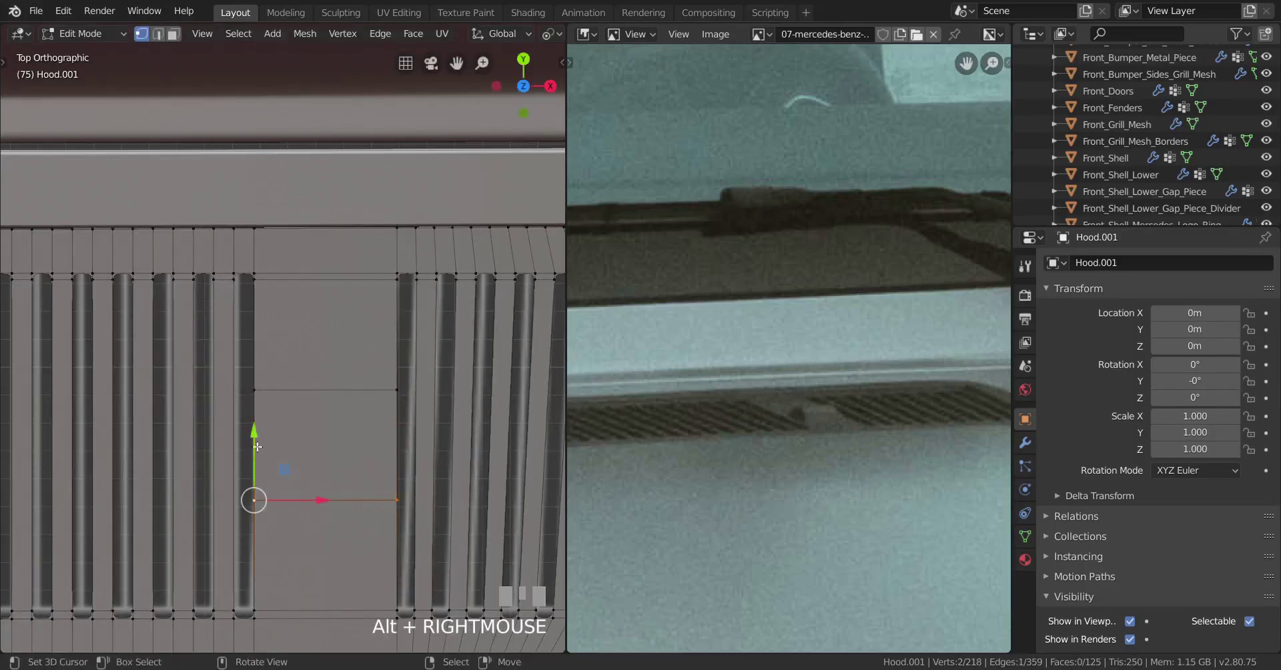
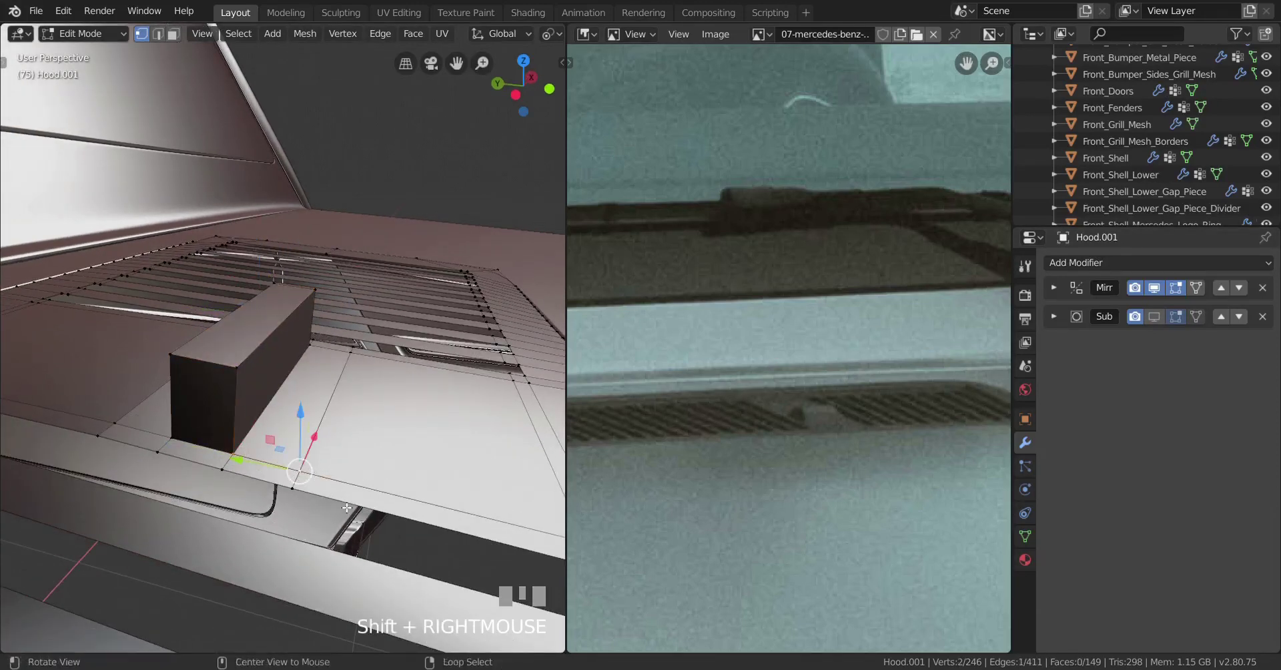
- Merge the raised tab's top vertices so it tapers into a sloped wedge
key("alt+m")
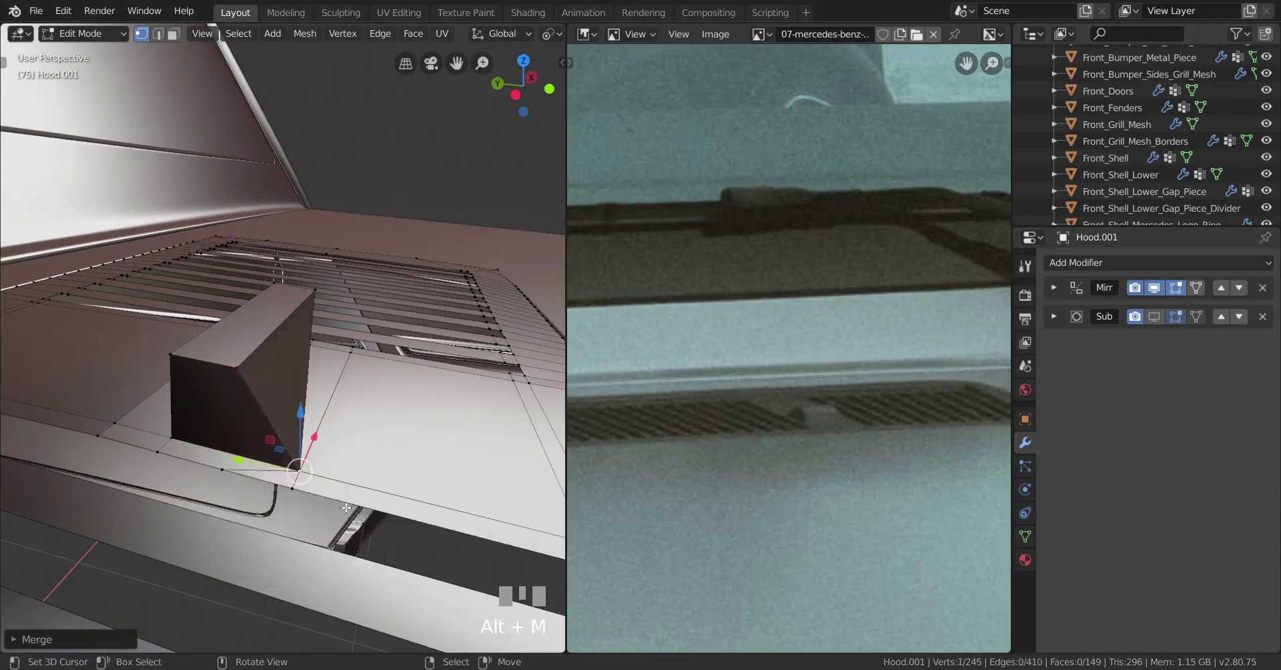
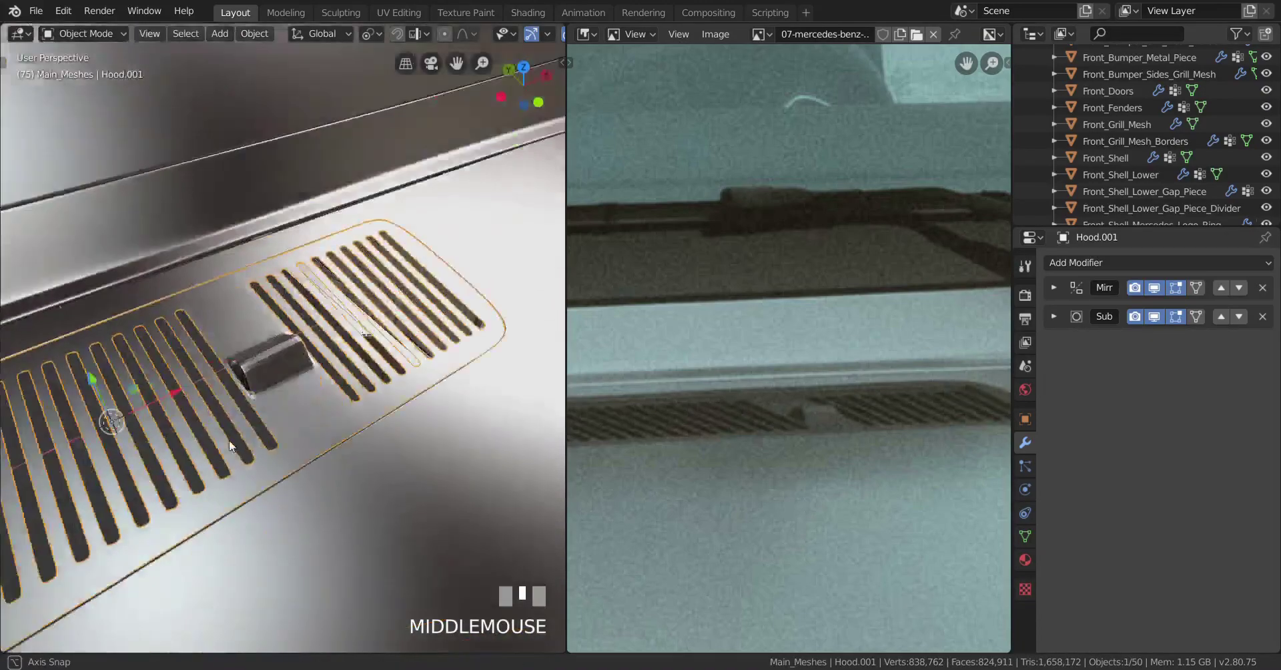
- Leave Edit Mode and deselect the panel to view the slotted vents cleanly
scroll("down", 3)
scroll("up", 3)
scroll("up", 3)
key("Tab")
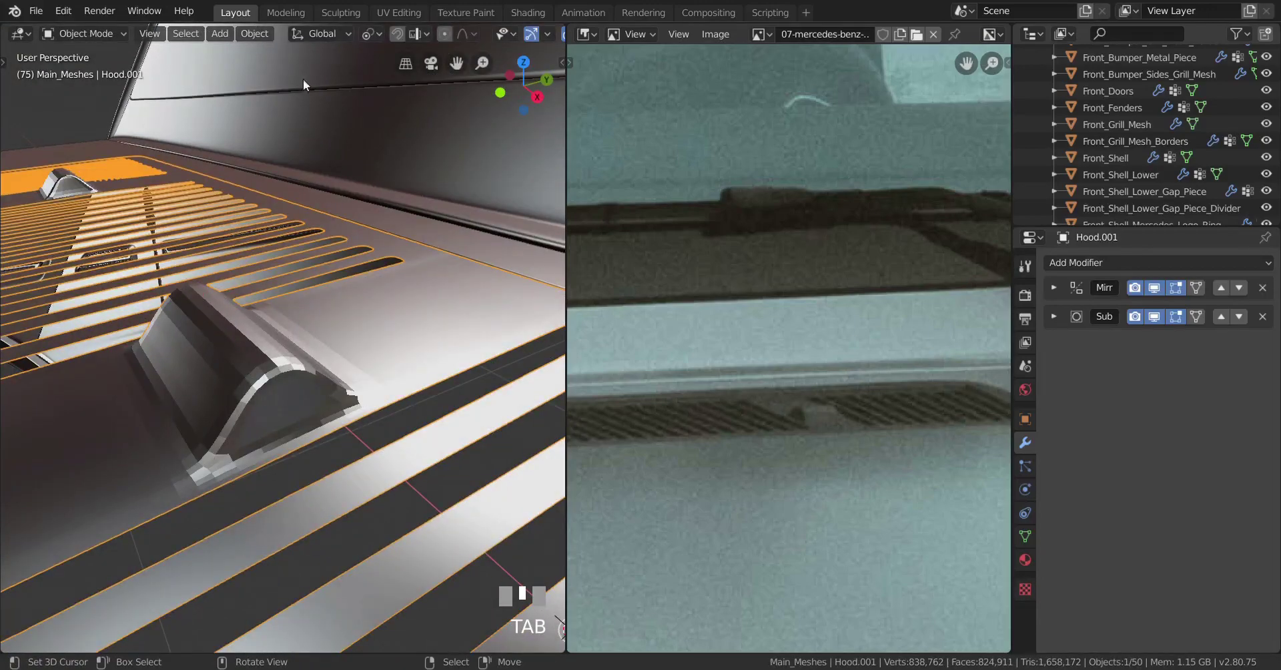
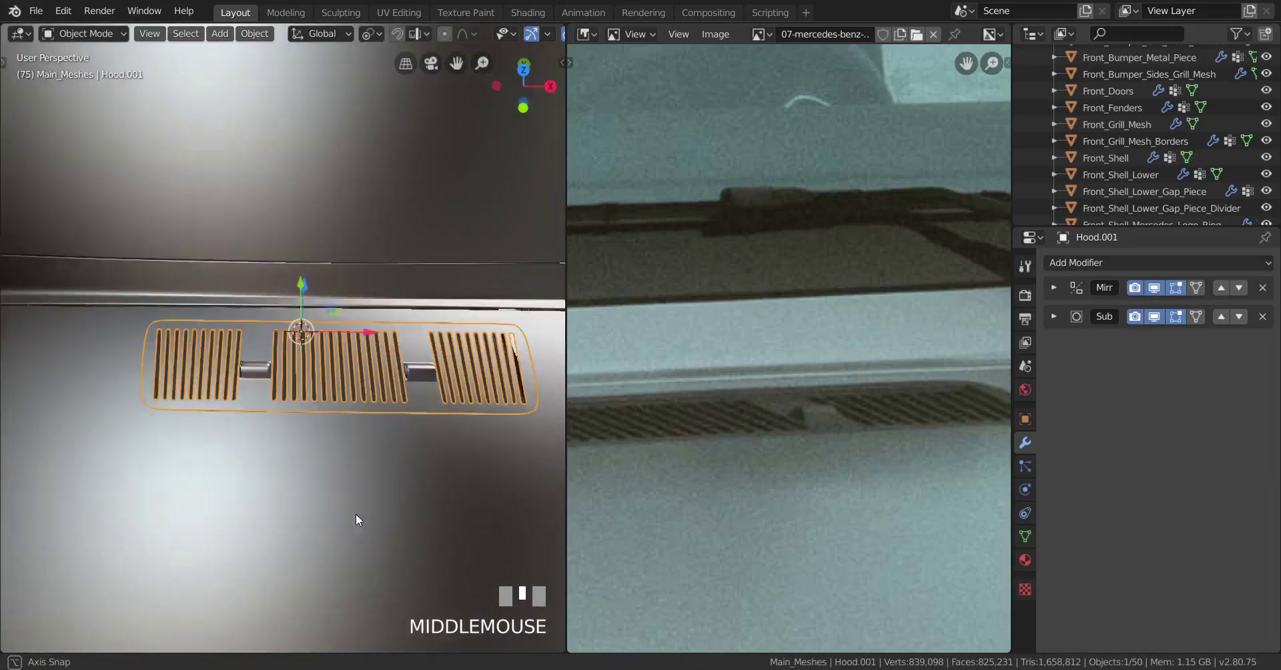
key("a")
- Add a Solidify modifier giving the vent panel 0.01 m thickness, Offset -1, Fill Rim on
scroll("down", 3)
scroll("up", 3)
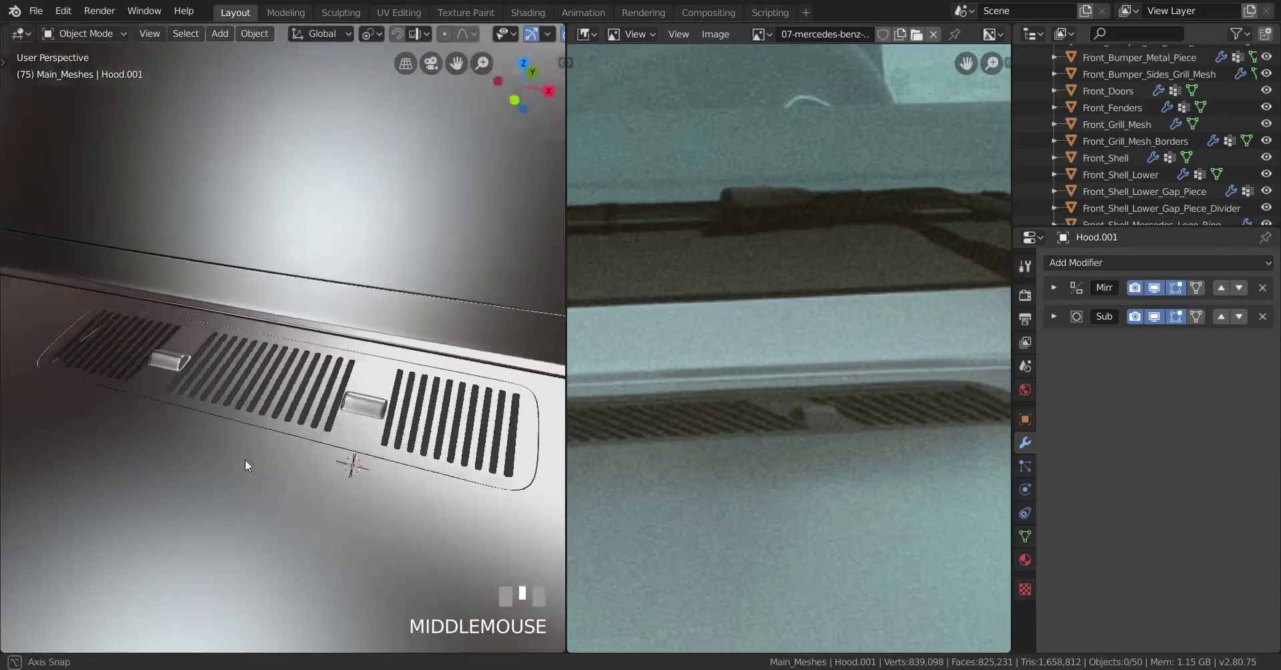
scroll("up", 3)
right_click(291, 492)
scroll("down", 3)
scroll("up", 3)
left_click_drag(346, 486, 1137, 262)
scroll("down", 3)
- Enable Only Rim on the Solidify modifier so the panel keeps just thin edge walls
left_click_drag(1137, 262, 1104, 487)
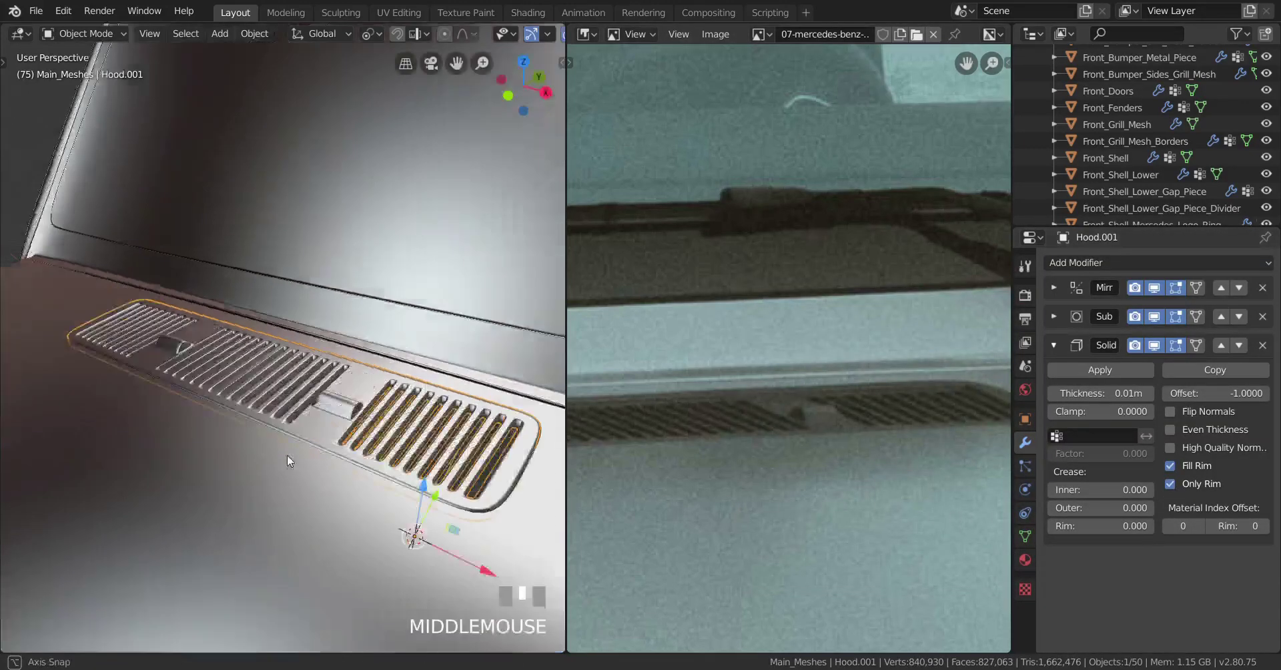
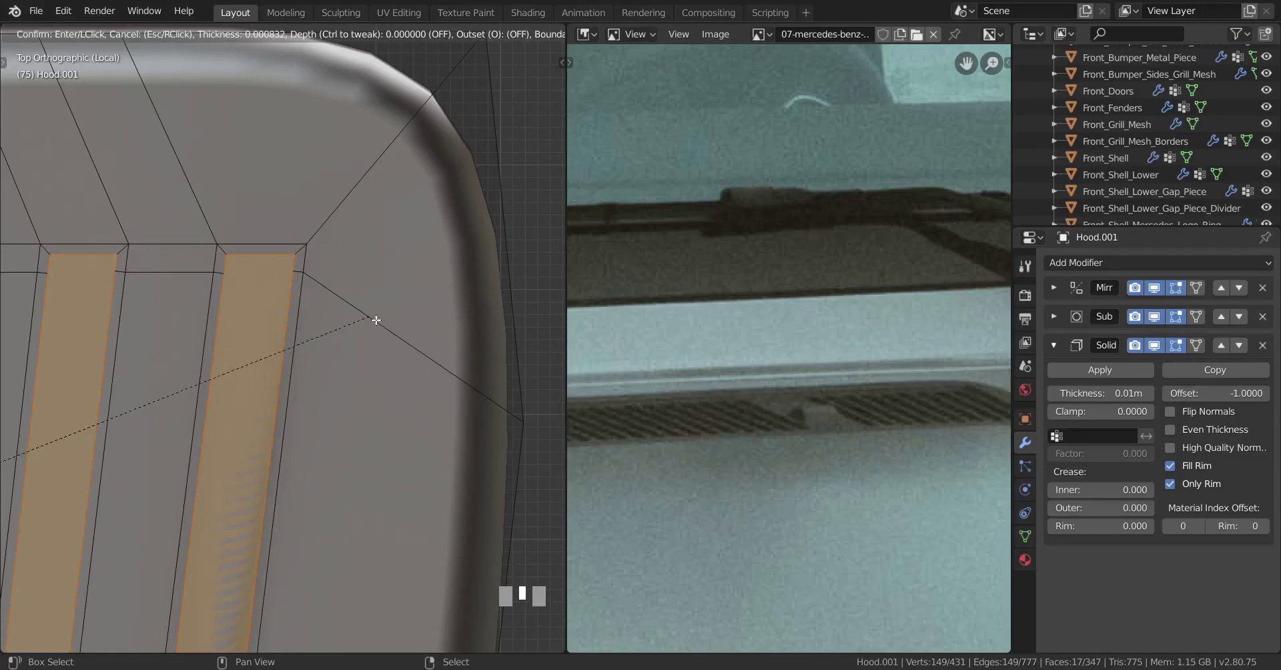
- Box-select the slot faces near the rounded corner and delete them, leaving open slots
left_click_drag(418, 283, 199, 381)
left_click(419, 283)
scroll("down", 3)
scroll("down", 3)
key("x")
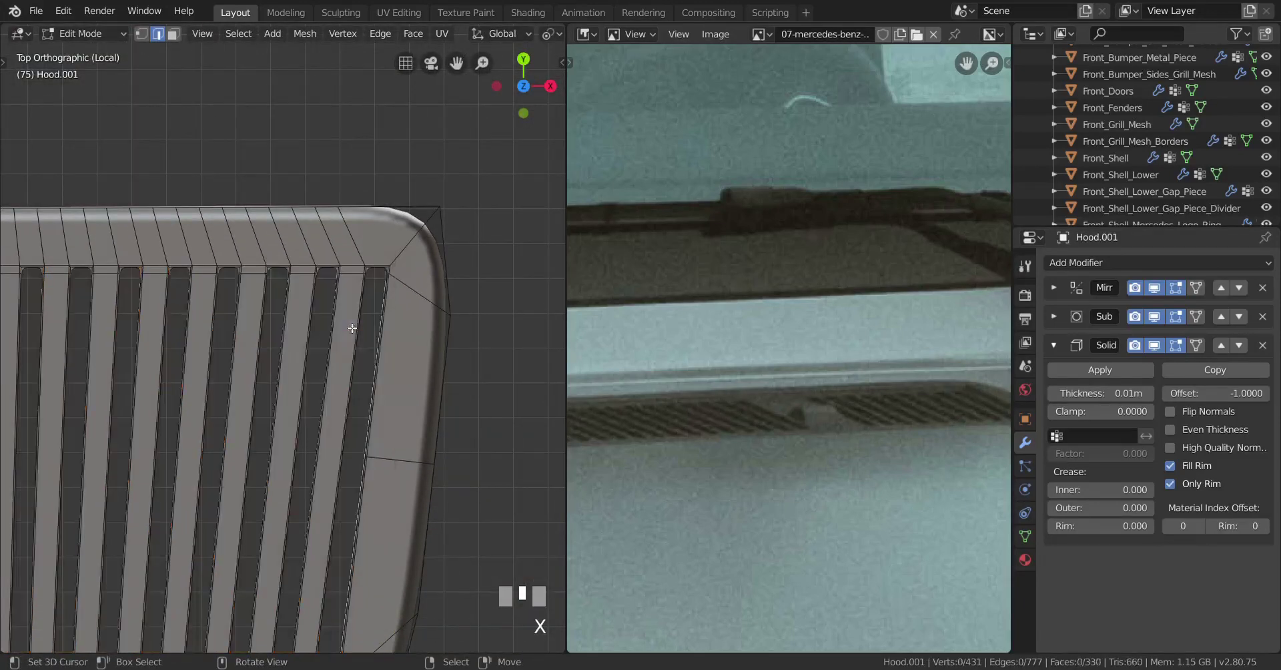
scroll("down", 3)
key("Tab")
- Inspect the open slots from top view and undo adjustments that distorted the corner
left_click_drag(238, 371, 223, 395)
scroll("up", 3)
scroll("down", 3)
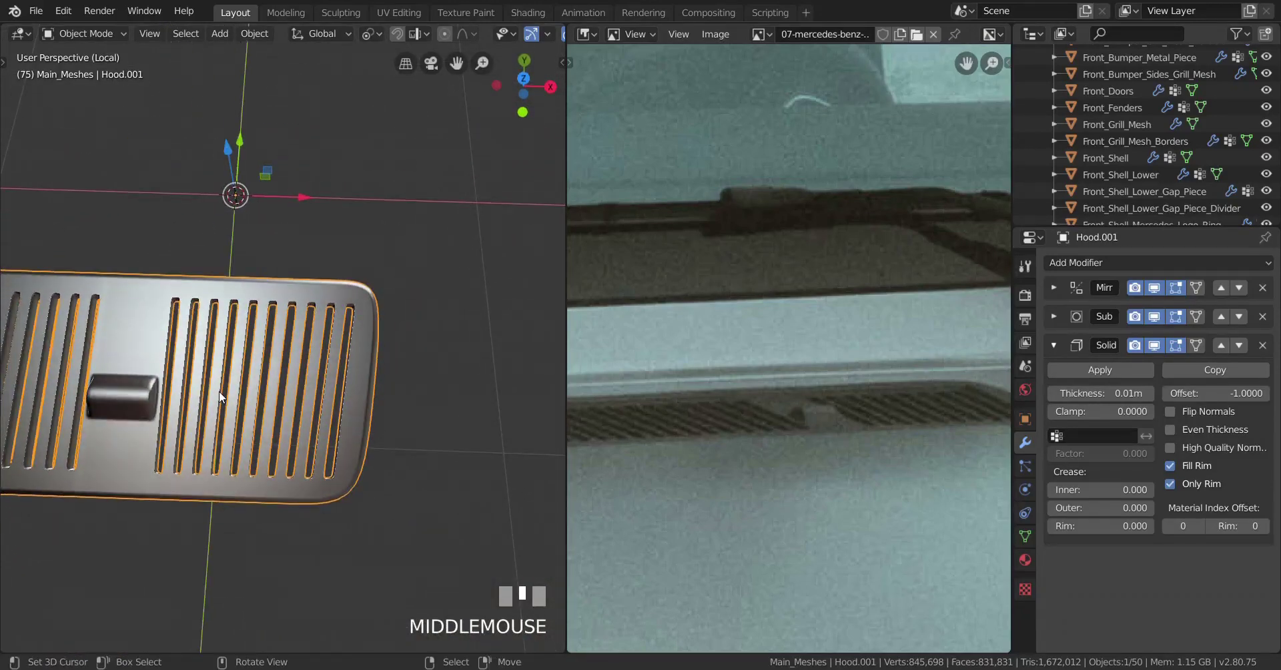
key("KP_7")
scroll("up", 3)
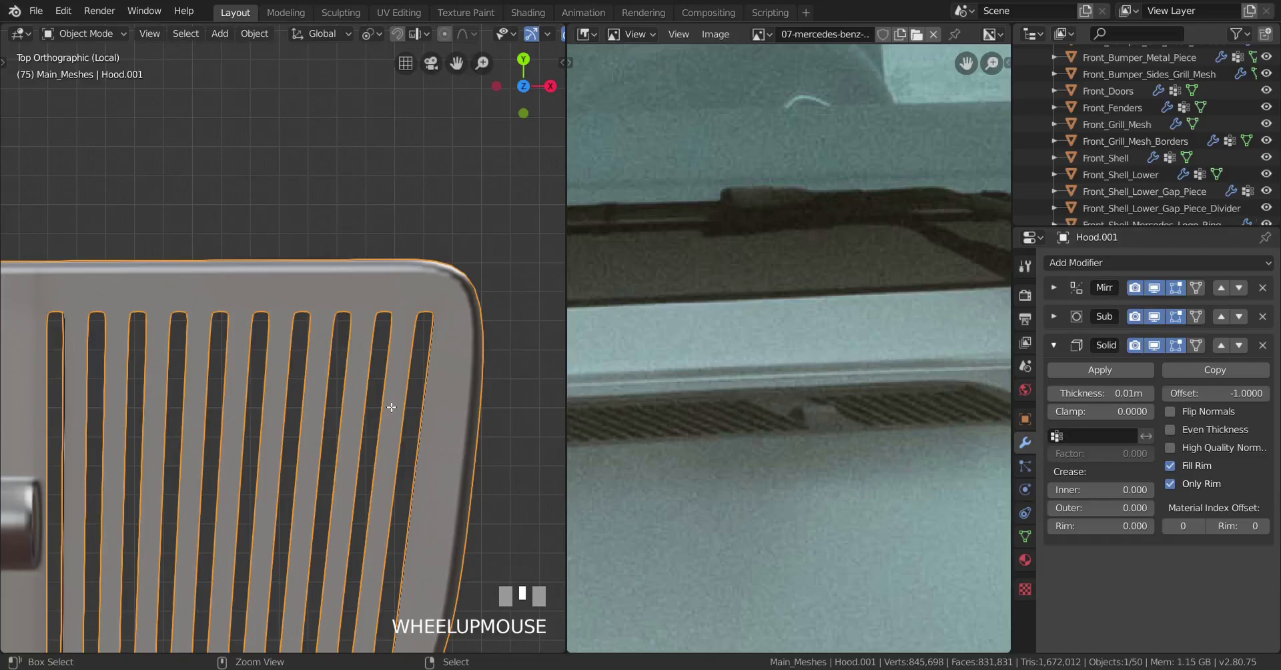
key("ctrl+z")
scroll("up", 3)
left_click_drag(395, 406, 184, 405)
key("ctrl+z")
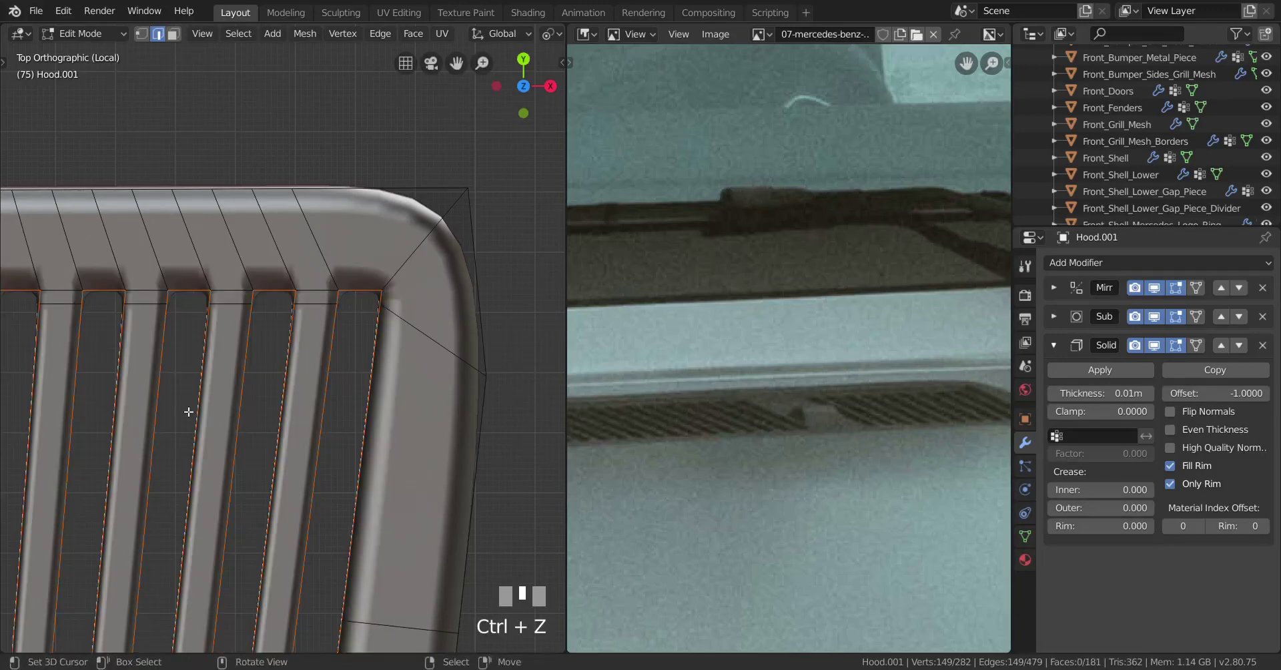
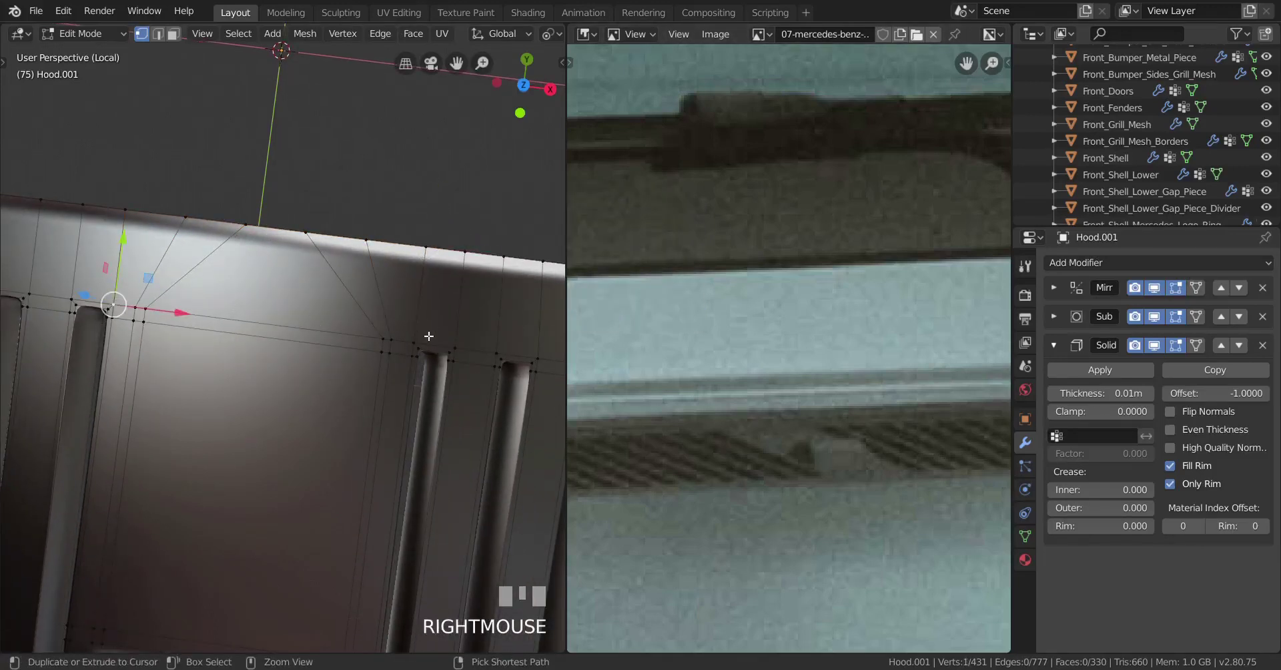
- Evenly space the vertex rows beneath the raised tab using the loop spacing tools
right_click(419, 335)
key("w")
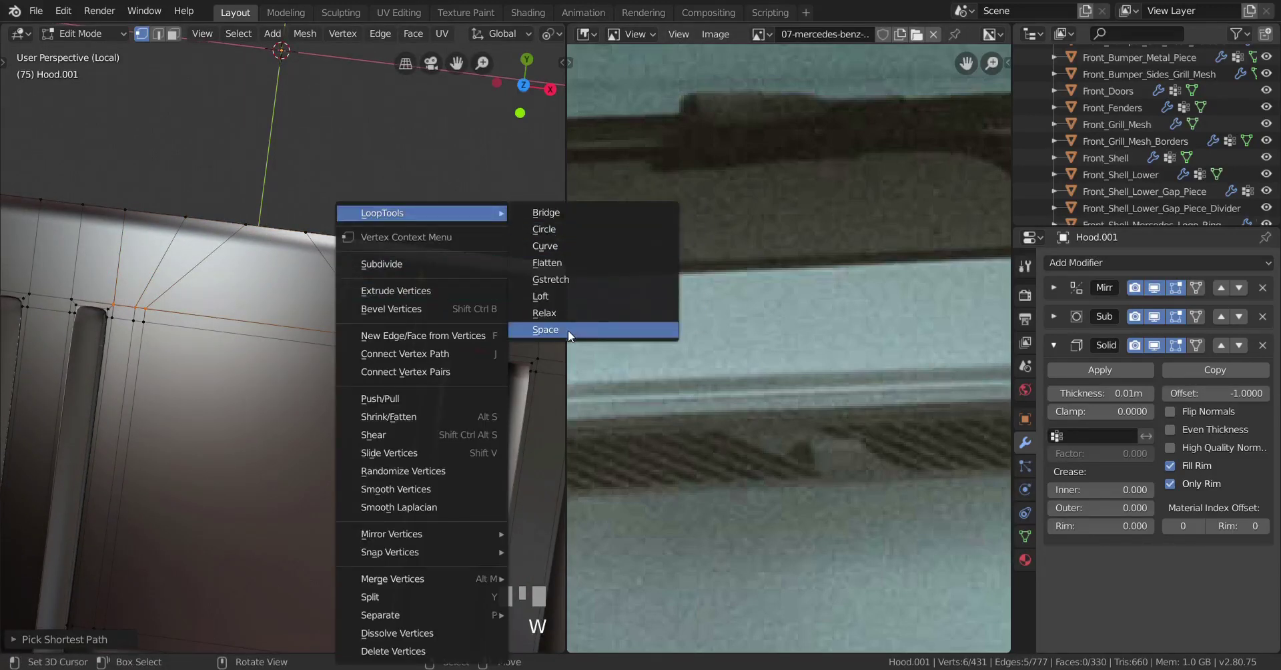
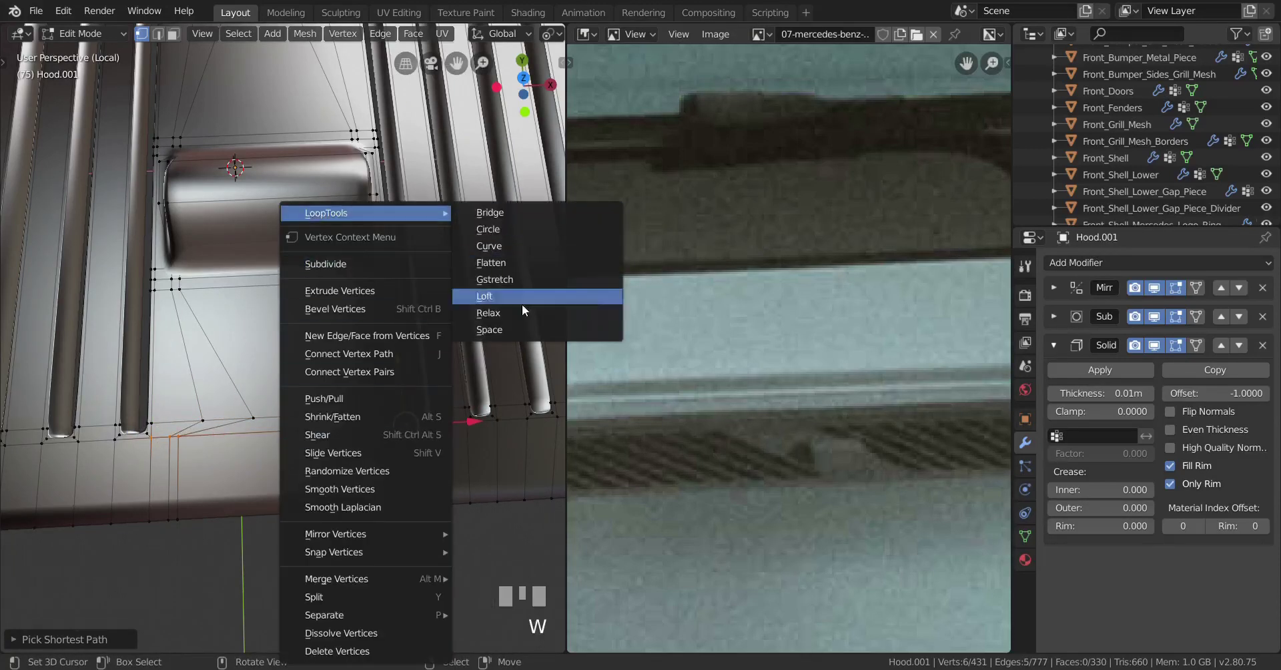
right_click(156, 518)
right_click(424, 505)
key("w")
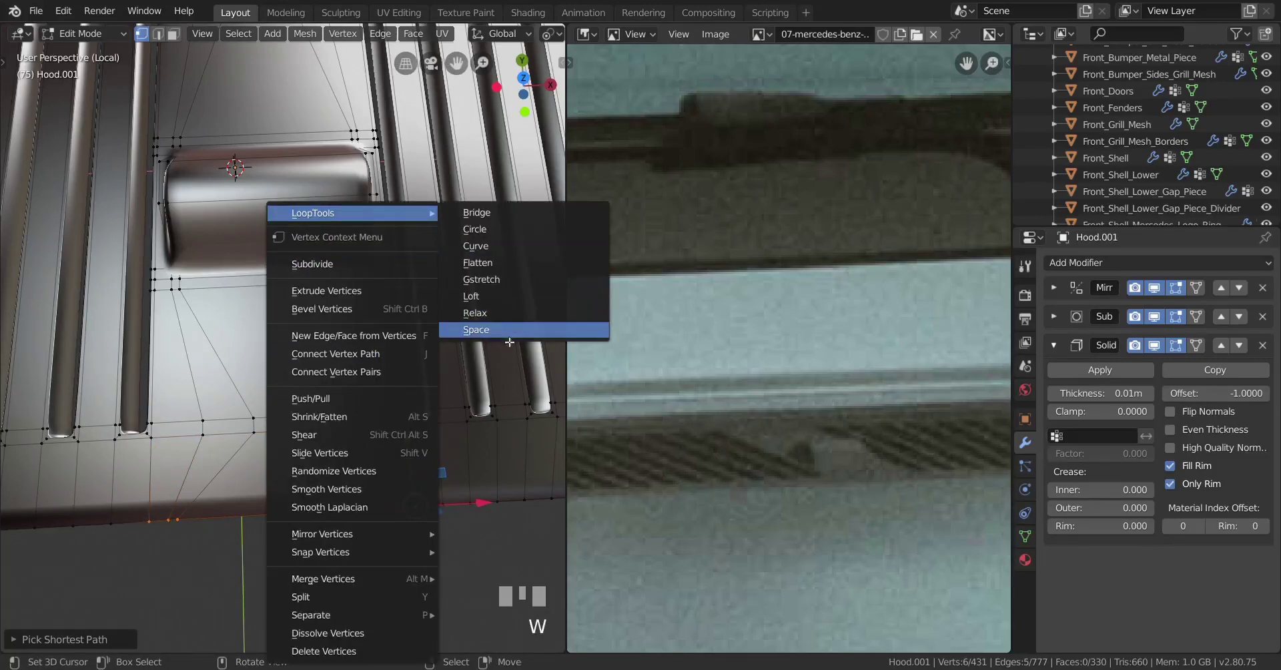
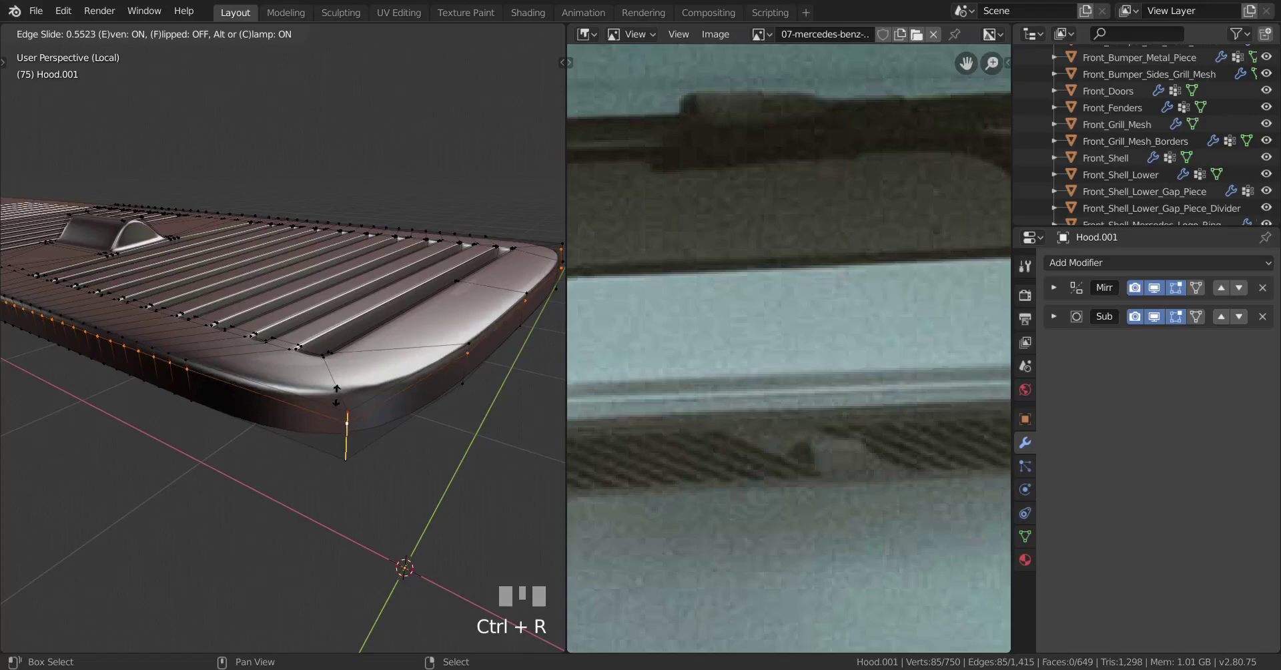
- Set Hood.001's Subdivision Surface modifier to level 2 for Viewport and Render
left_click(345, 386)
scroll("down", 3)
key("Tab")
left_click_drag(397, 482, 1055, 327)
scroll("up", 3)
left_click(1054, 326)
left_click(1058, 403)
left_click(1053, 422)
- Add an edge loop beside the raised tab to tighten its edges on the smoothed panel
scroll("up", 3)
left_click_drag(379, 509, 270, 609)
scroll("down", 3)
scroll("up", 3)
key("Tab")
scroll("up", 3)
scroll("up", 3)
key("ctrl+r")
left_click_drag(270, 609, 315, 611)
key("Tab")
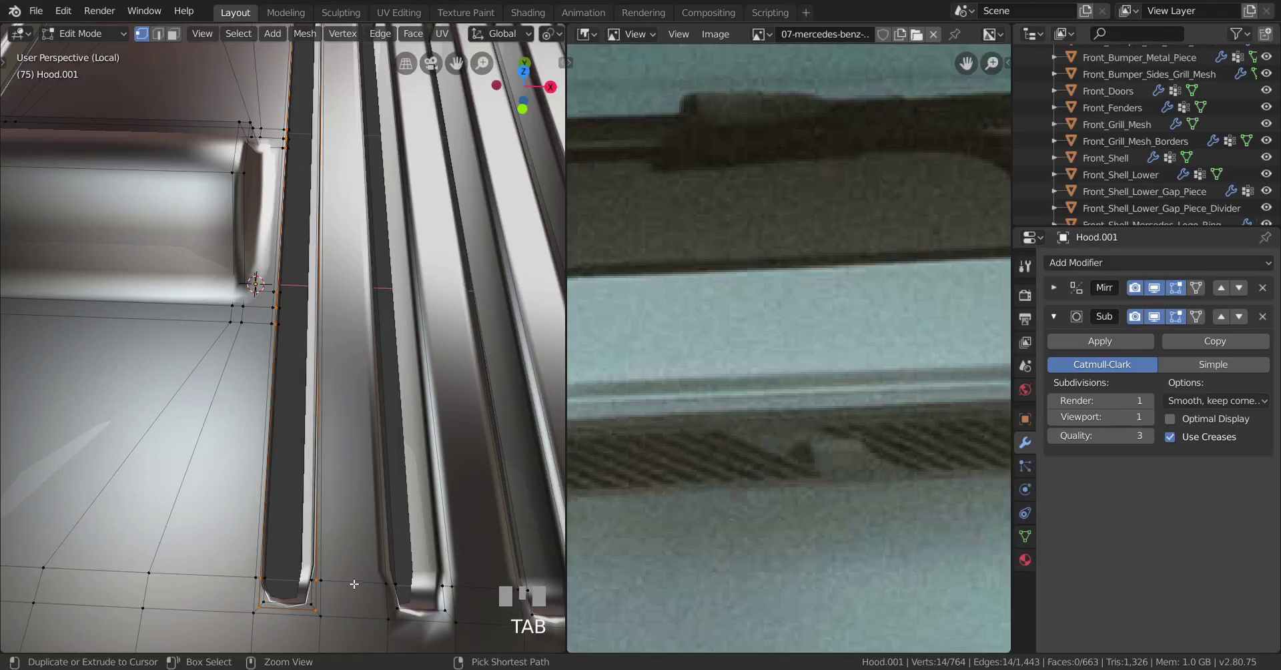
key("ctrl+z")
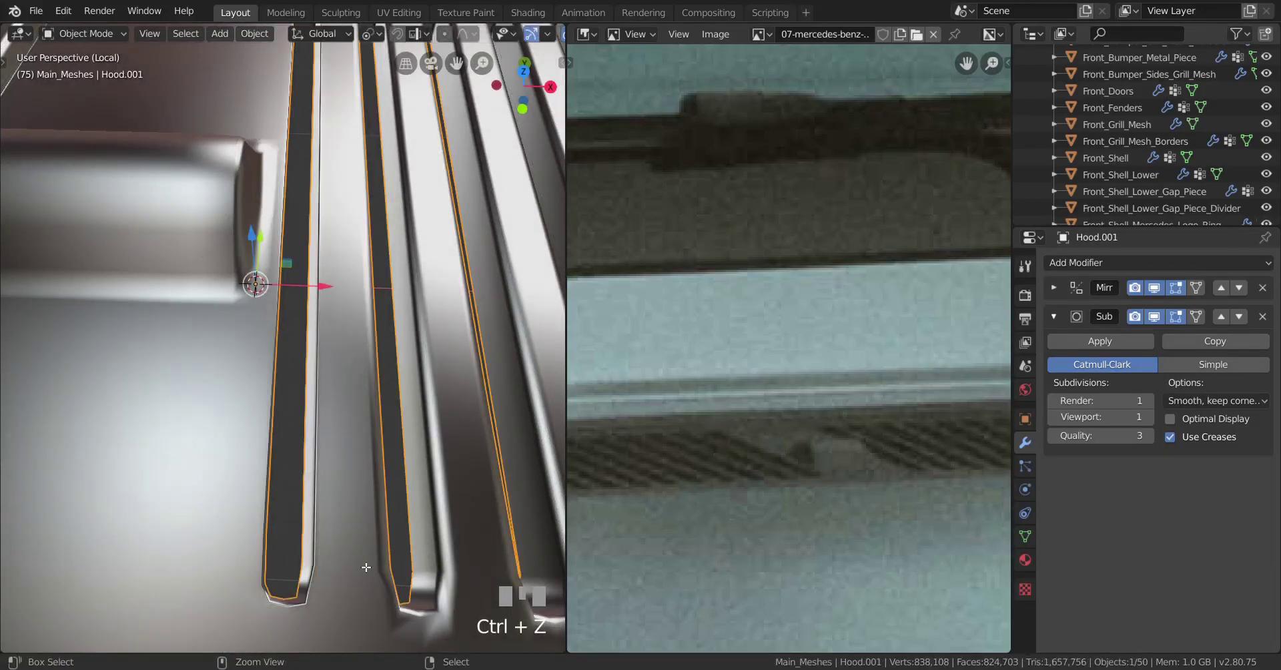
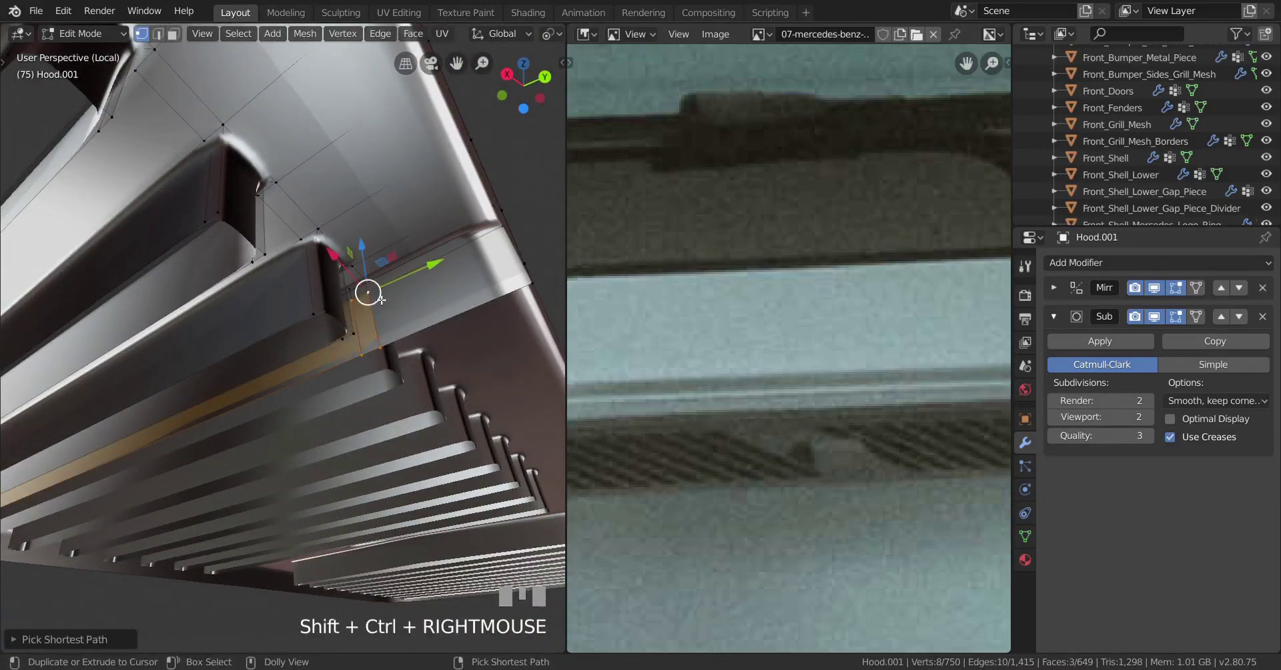
- Bring up the delete menu for the stray vertices under the vent slots
scroll("down", 3)
middle_click(299, 366)
key("x")
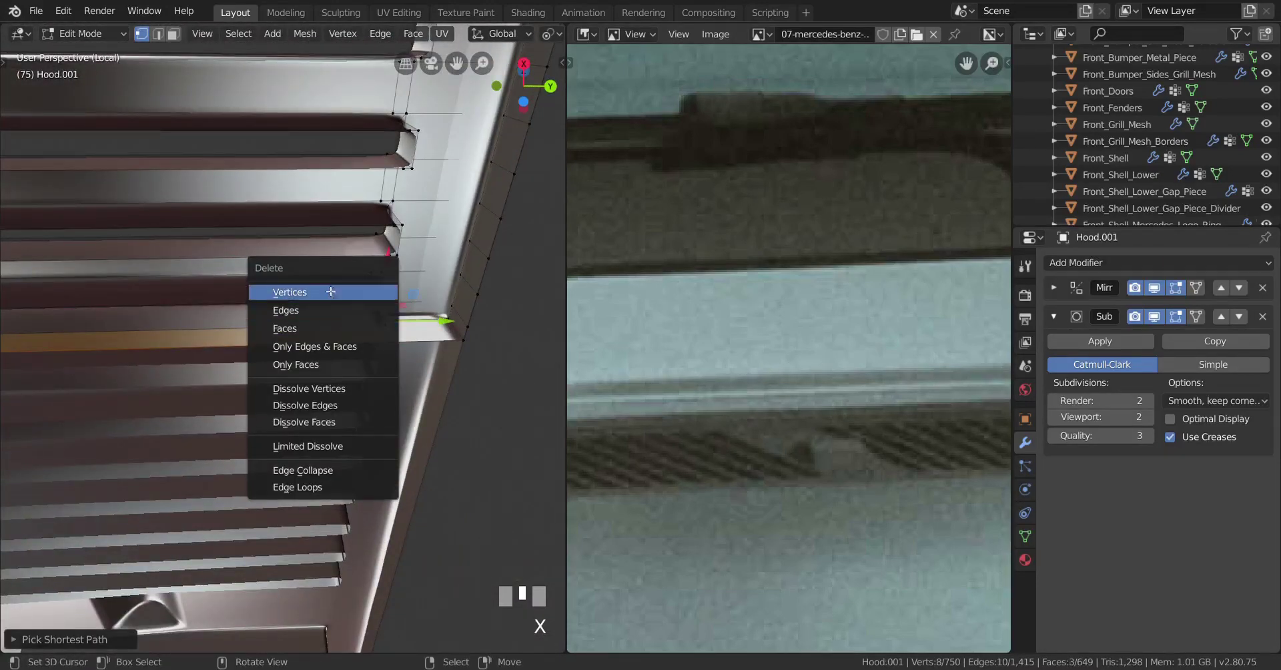
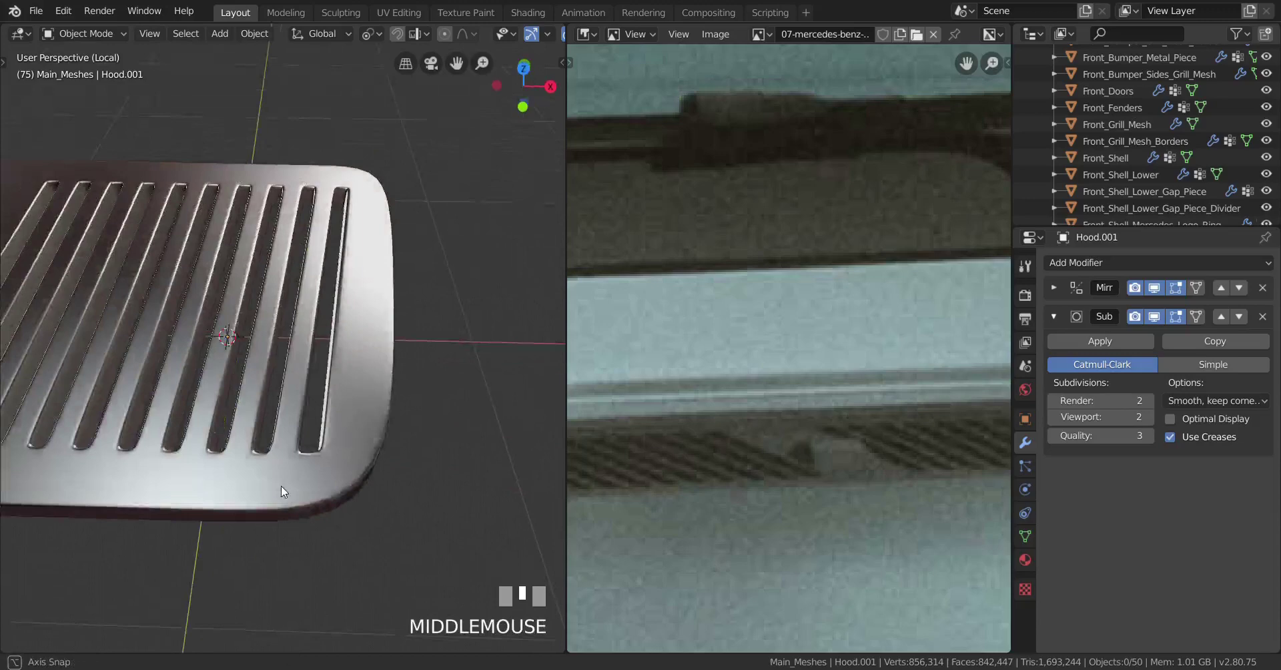
- Zoom and orbit to frame the whole three-group vent panel beside the Mercedes reference photo
scroll("down", 3)
scroll("down", 3)
scroll("up", 3)
scroll("down", 3)
scroll("up", 3)
right_click(371, 487)
scroll("down", 3)
left_click_drag(746, 508, 372, 427)
scroll("down", 3)
scroll("up", 3)
scroll("up", 3)
- Leave Local View and deselect so the smoothed vent panel shows in place on the hood
key("KP_Divide")
key("a")
scroll("down", 3)
scroll("up", 3)
scroll("down", 3)
right_click(372, 427)
scroll("up", 3)
- Select the vent panel object Hood.001 in the Outliner for renaming to Hood_vent
left_click_drag(347, 504, 1107, 190)
scroll("down", 3)
scroll("up", 3)
left_click(1107, 190)
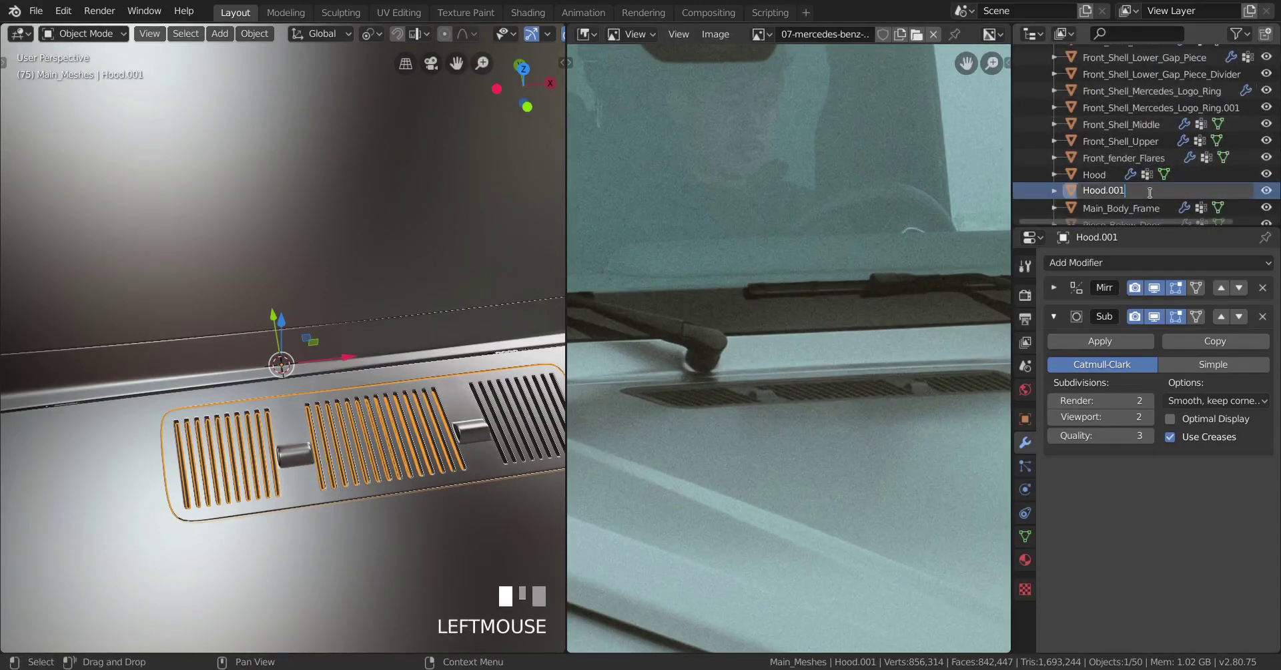